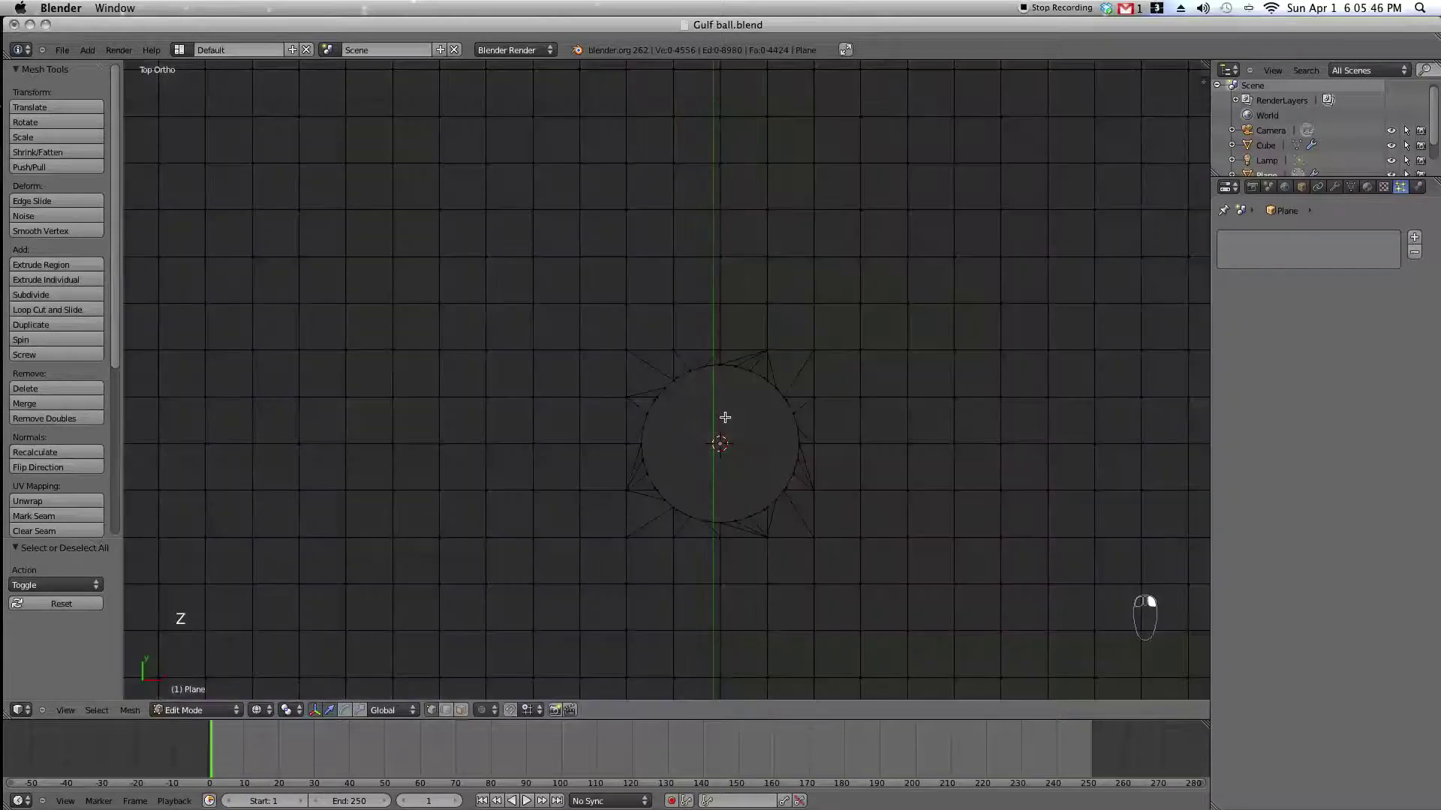
Complete the circular hole cut in the grass plane's mesh.
key("c")
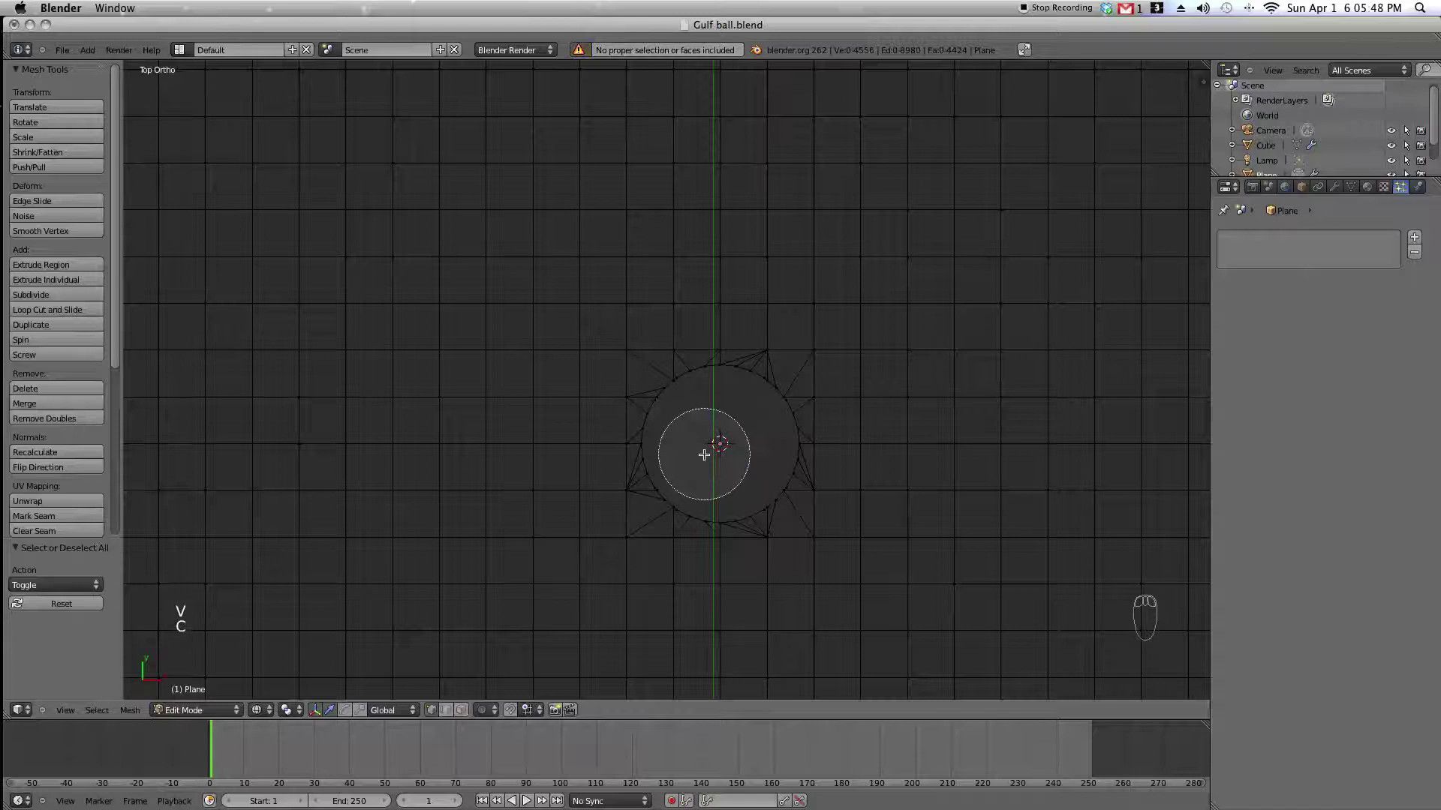
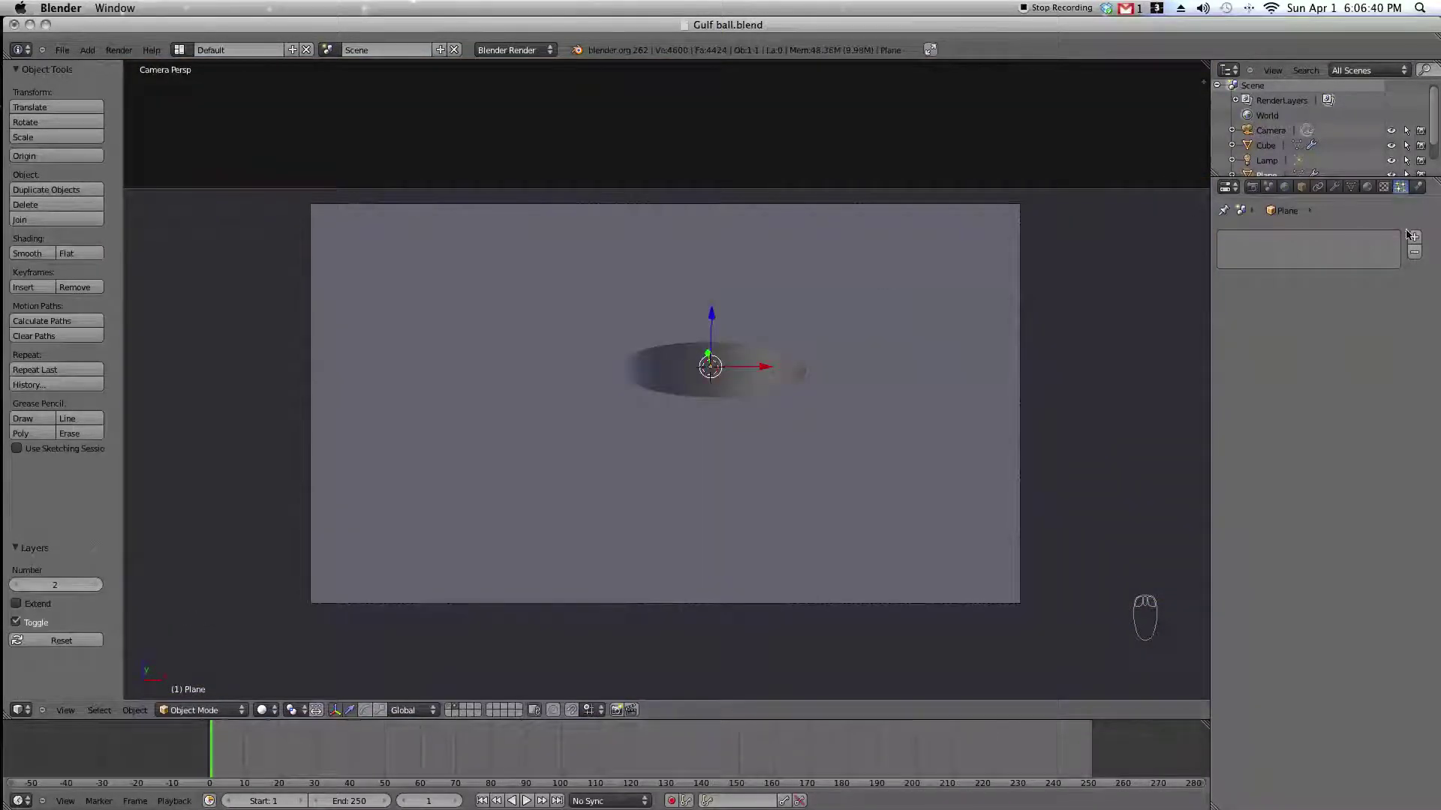
Add a ParticleSystem to the plane and set its type to Hair.
left_click_drag(1418, 241, 1308, 282)
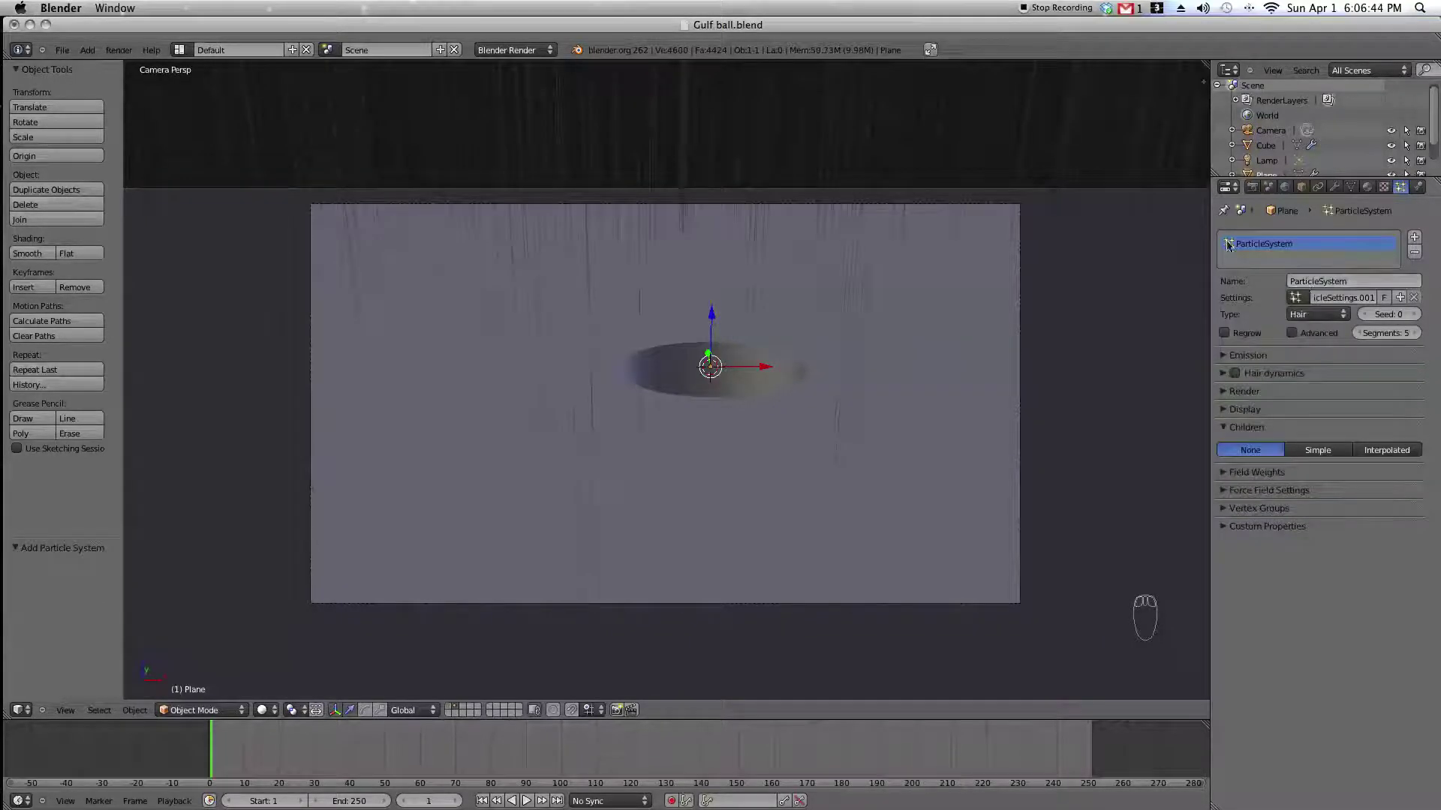
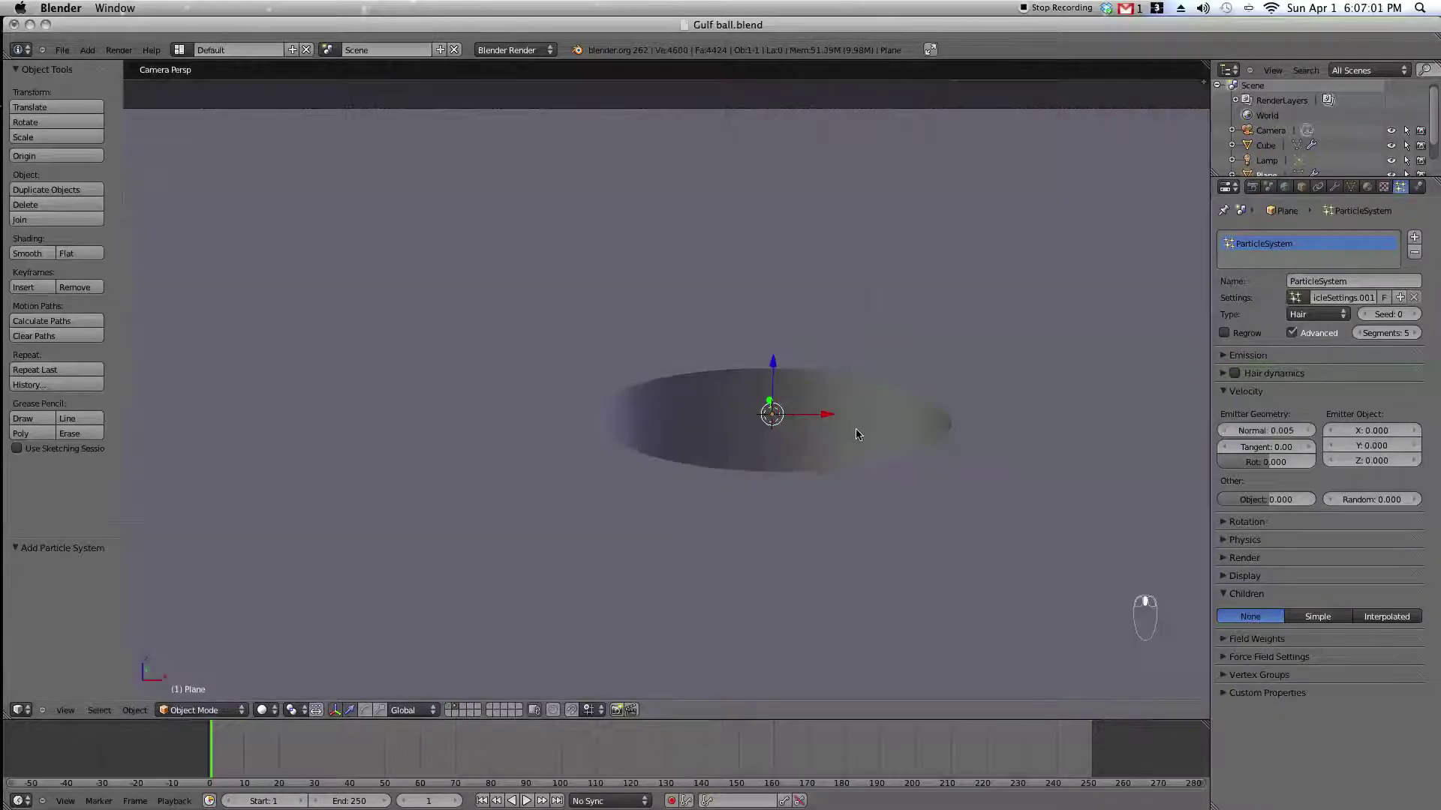
left_click(827, 416)
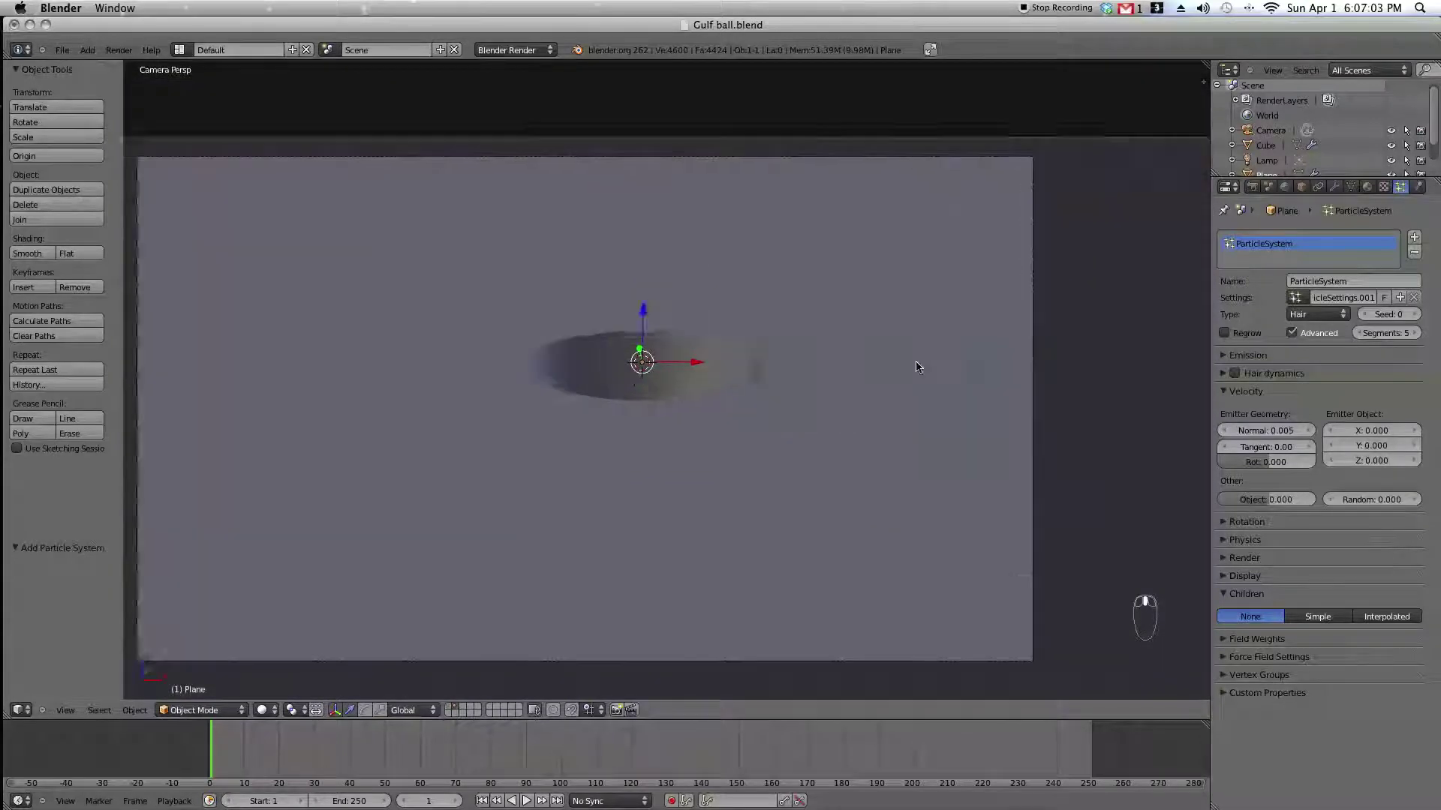
left_click(919, 360)
Inspect the hair-covered plane from above in top view.
middle_click(1241, 401)
left_click_drag(1229, 391, 1357, 511)
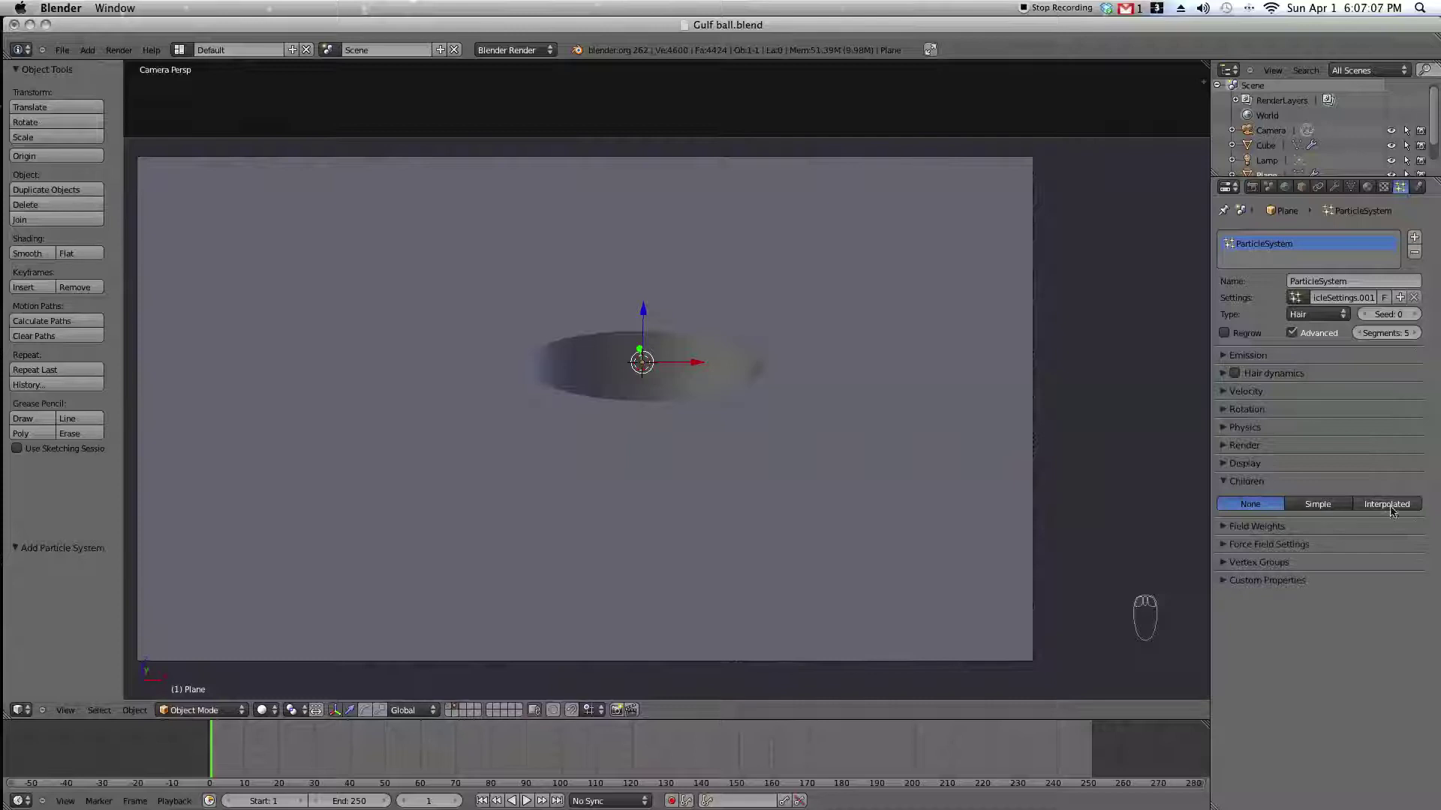
left_click_drag(1392, 507, 1283, 549)
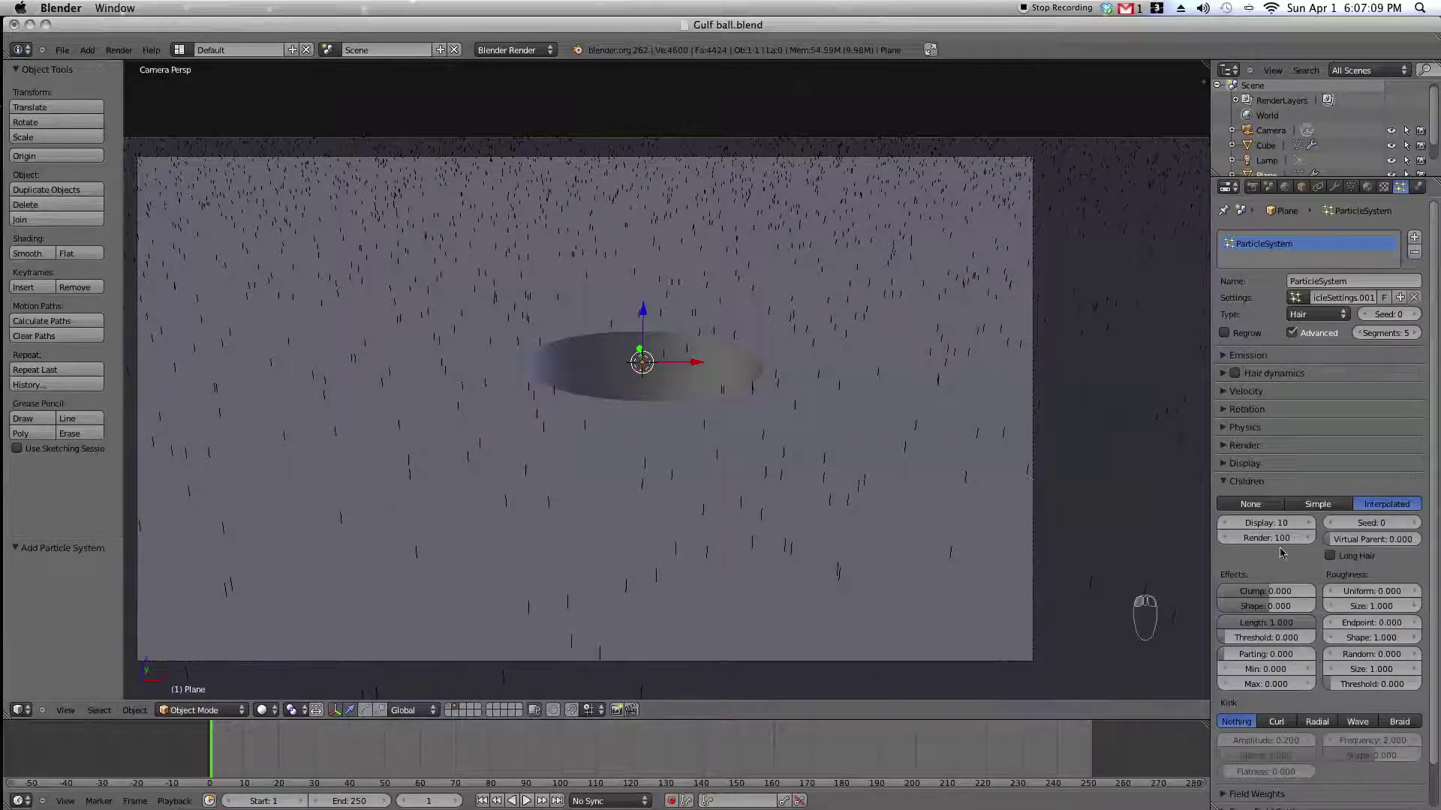
left_click_drag(1275, 519, 1266, 510)
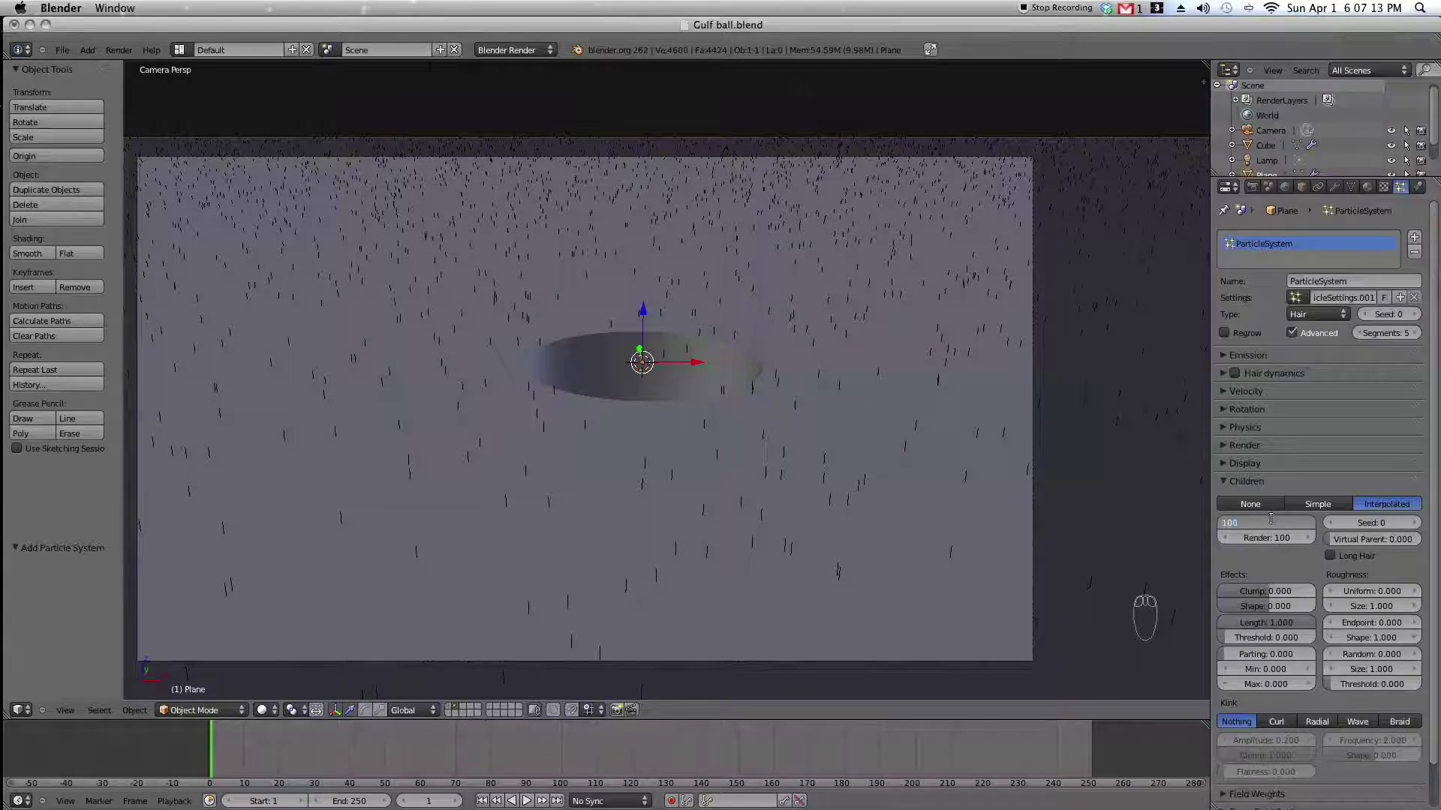
middle_click(917, 410)
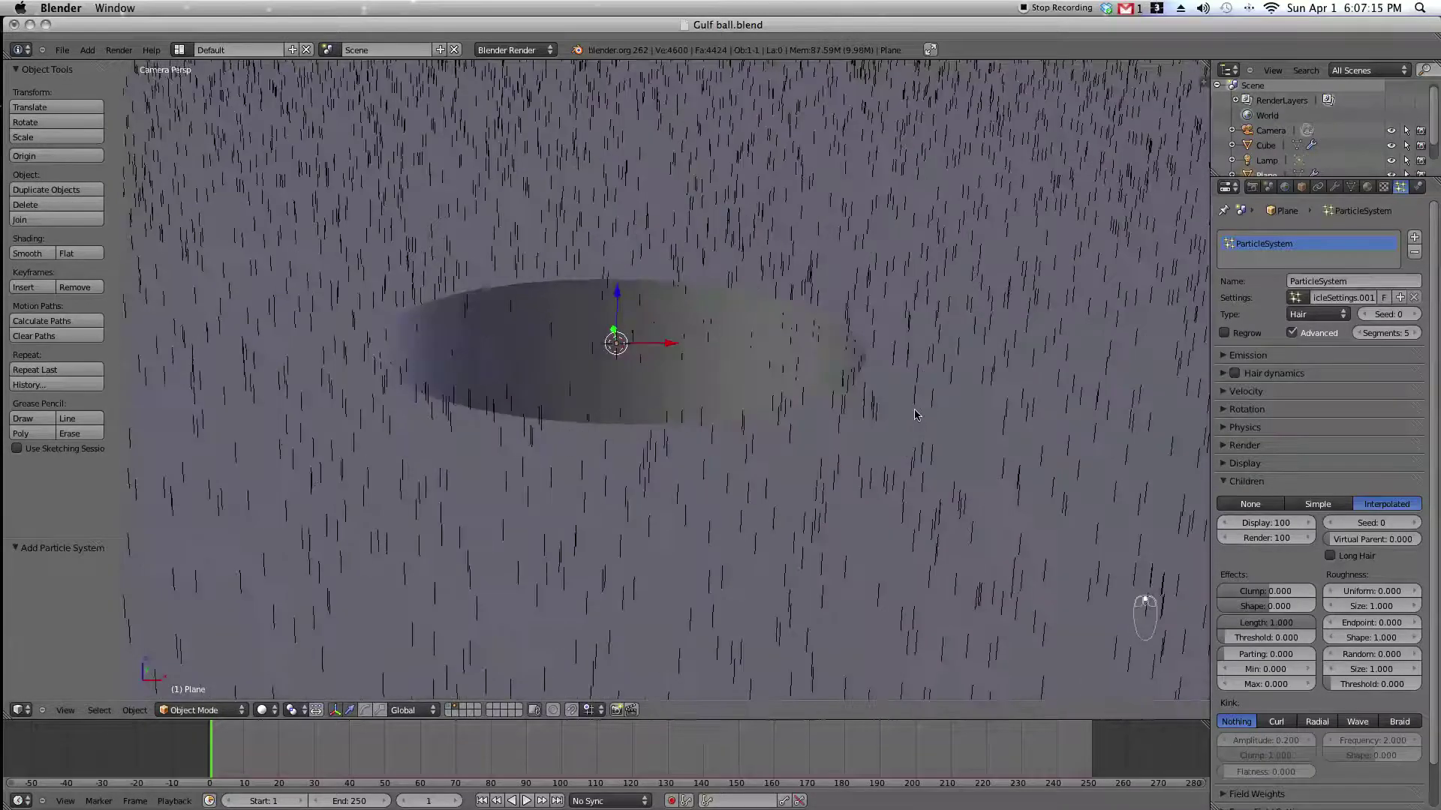
key("KP_7")
middle_click(836, 373)
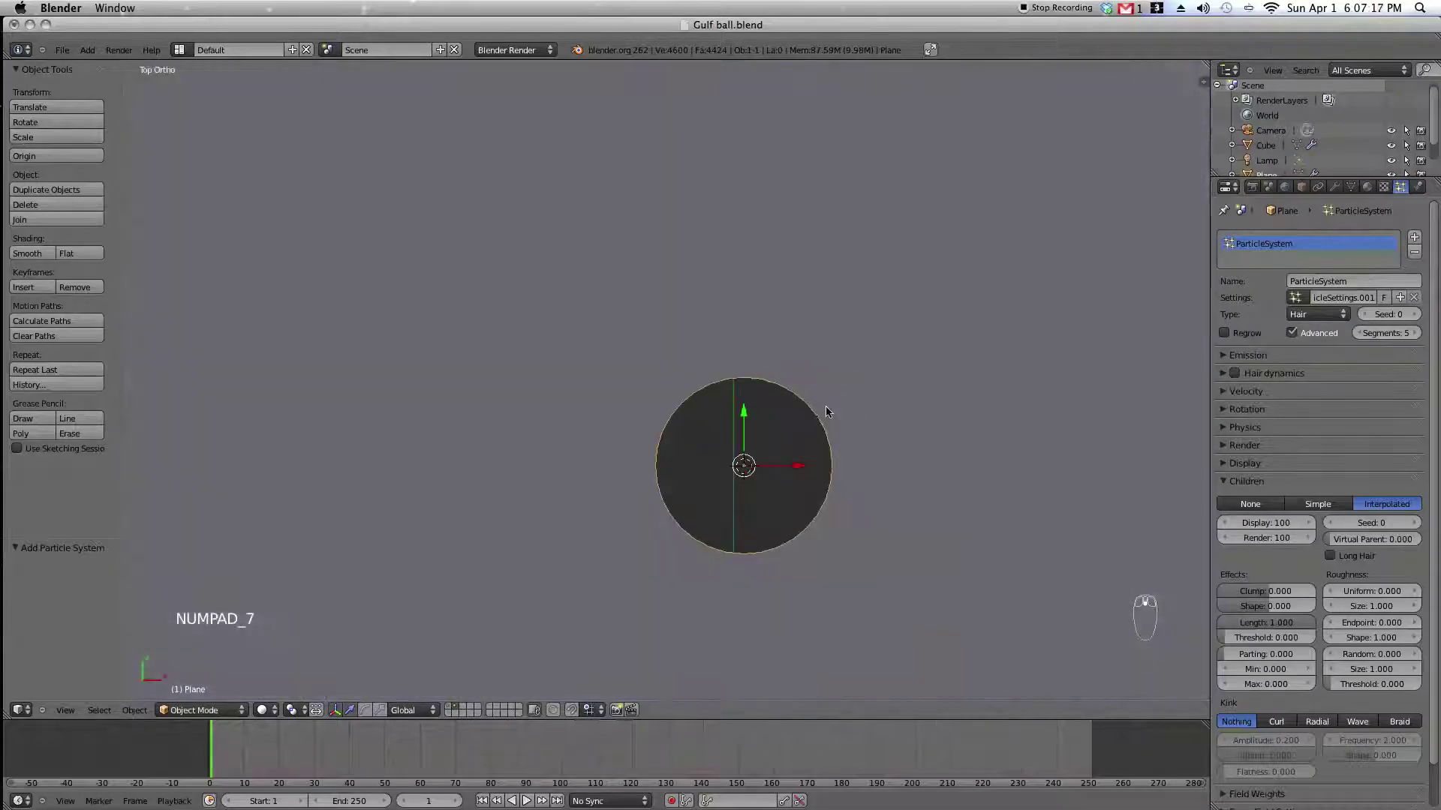
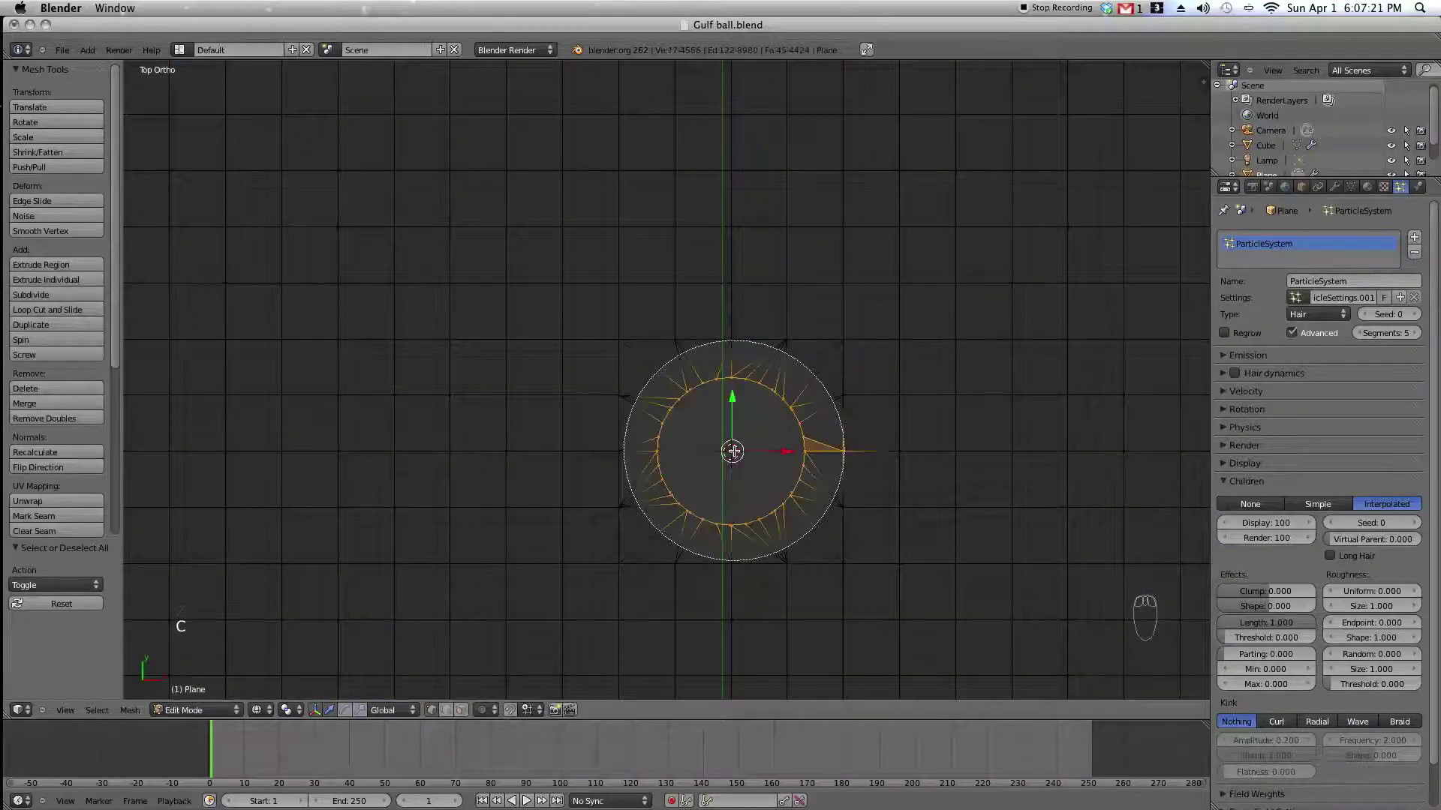
Create a new vertex group for the hole rim vertices and begin naming it.
left_click_drag(1247, 186, 1356, 188)
left_click_drag(1356, 189, 1426, 366)
middle_click(1426, 367)
left_click_drag(1421, 364, 727, 459)
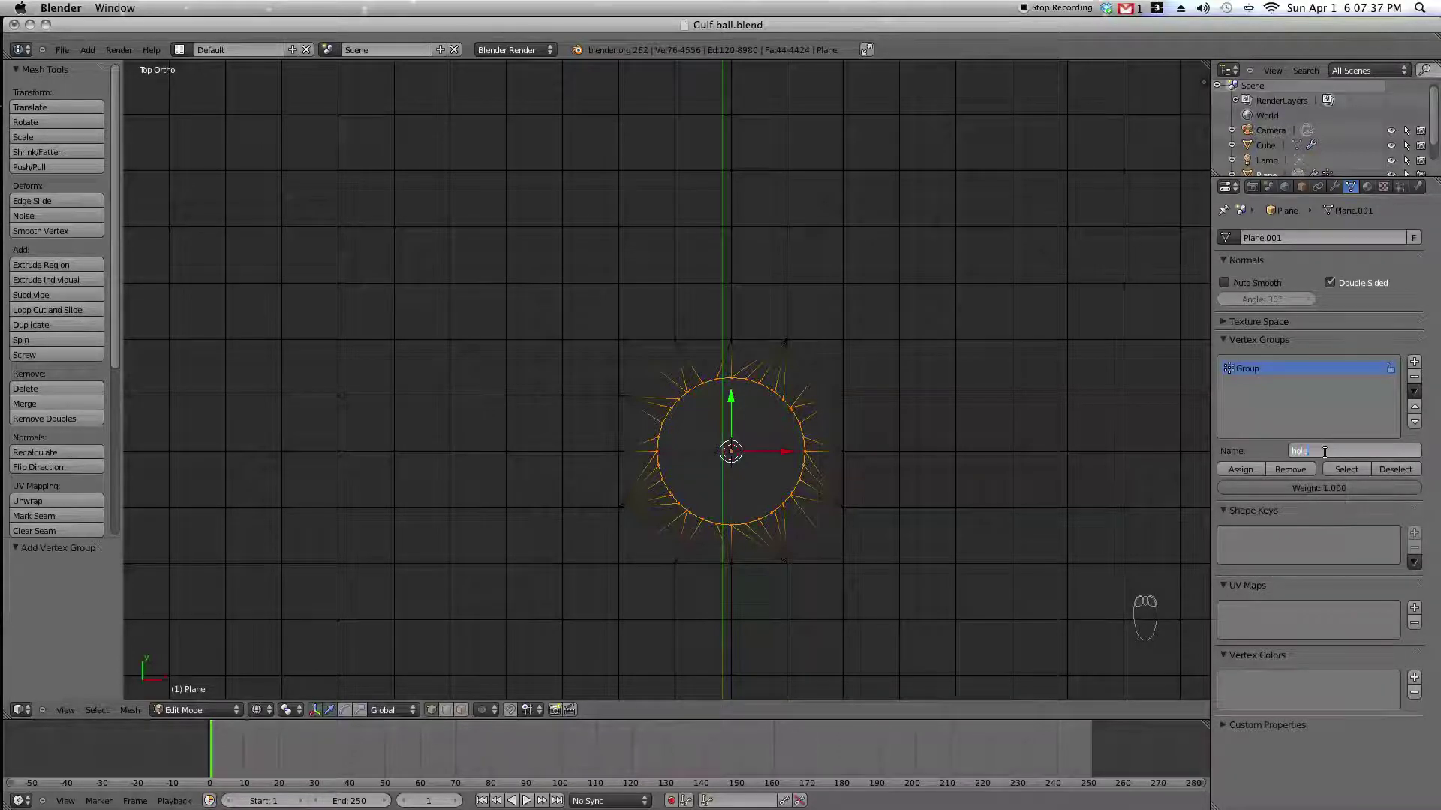
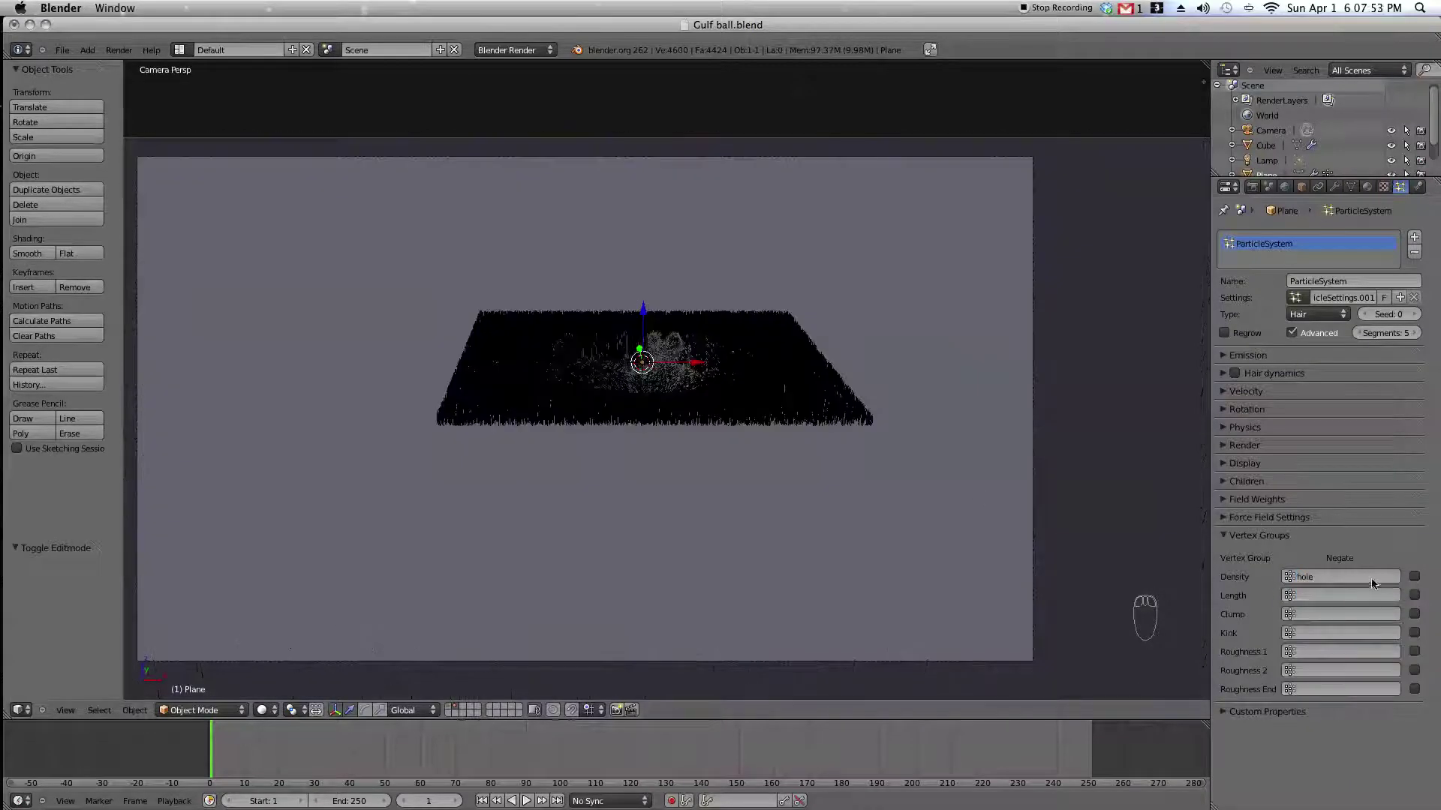
Adjust the hair Emission and Velocity settings for denser, more natural grass.
left_click_drag(1421, 577, 988, 405)
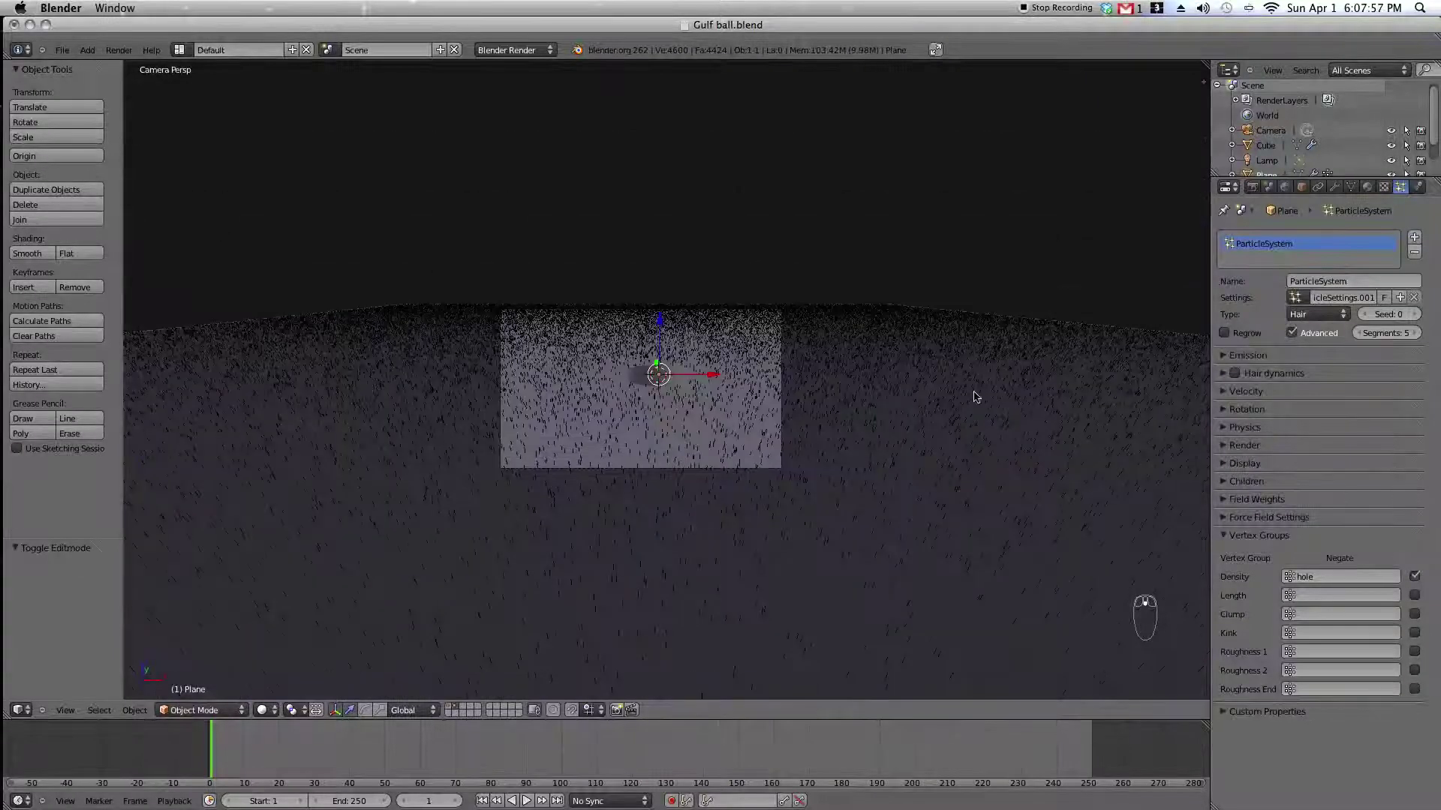
left_click(1029, 418)
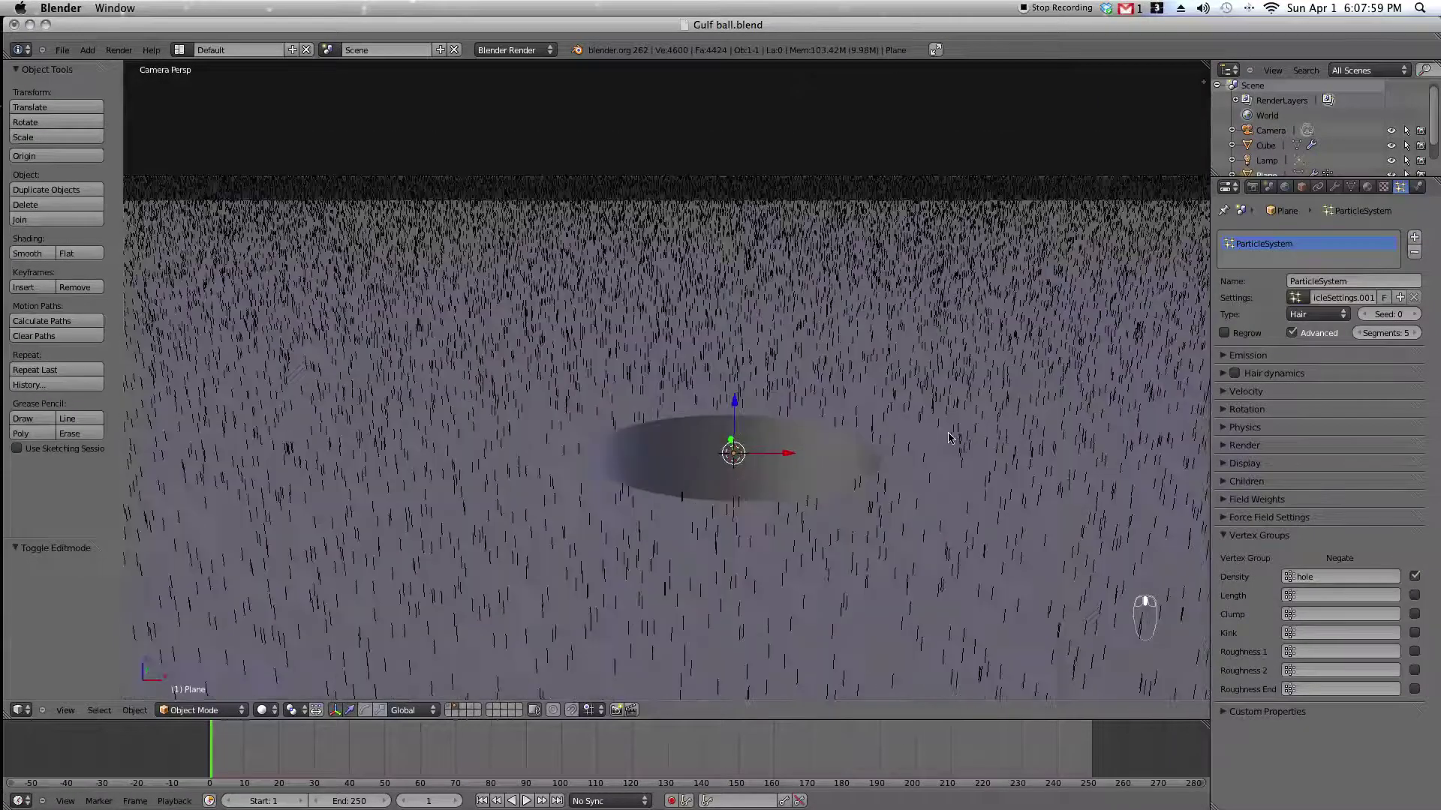
left_click(952, 435)
left_click(834, 357)
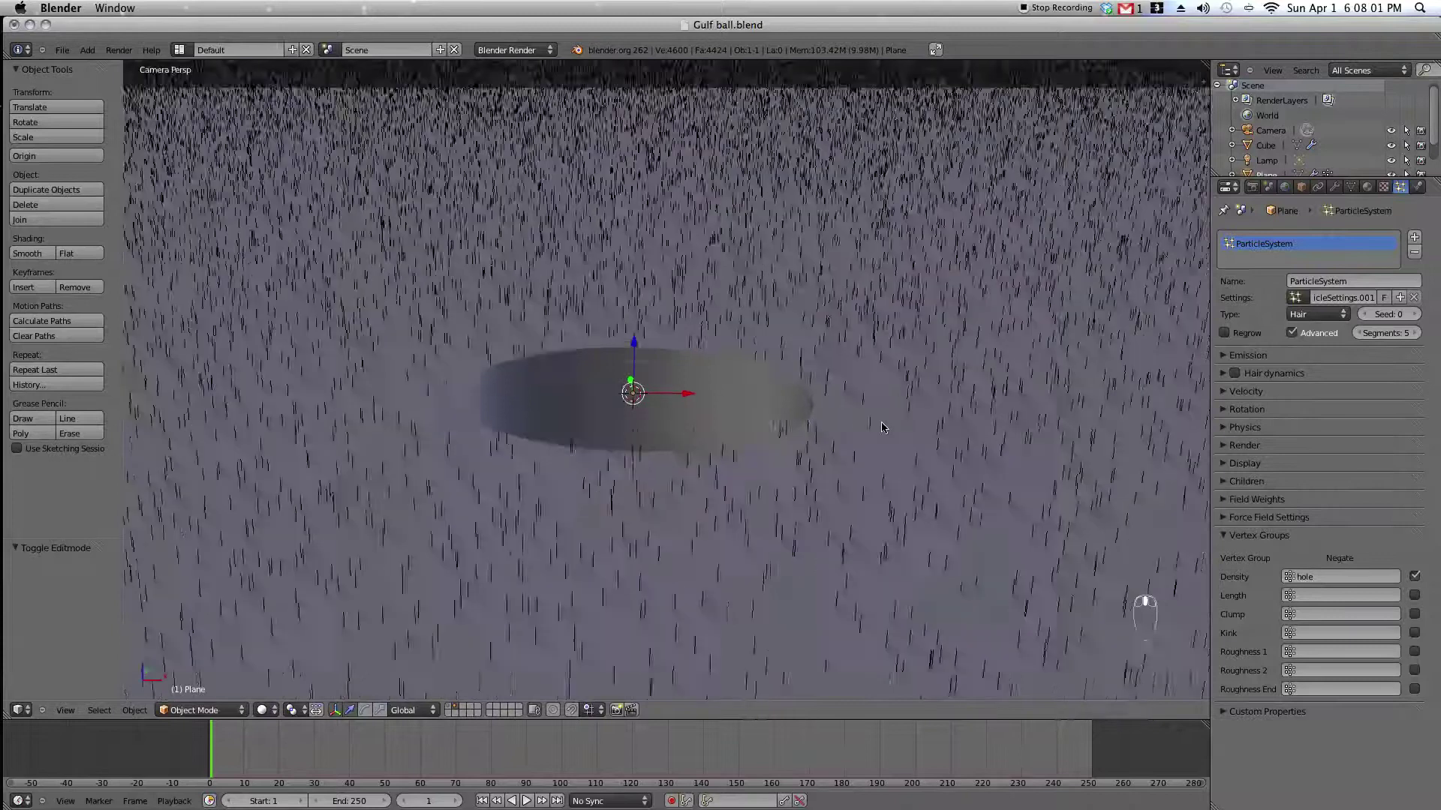
middle_click(886, 425)
left_click(923, 426)
Check the grass from the camera view and tweak the Children settings.
middle_click(1244, 520)
left_click_drag(1236, 534, 1337, 556)
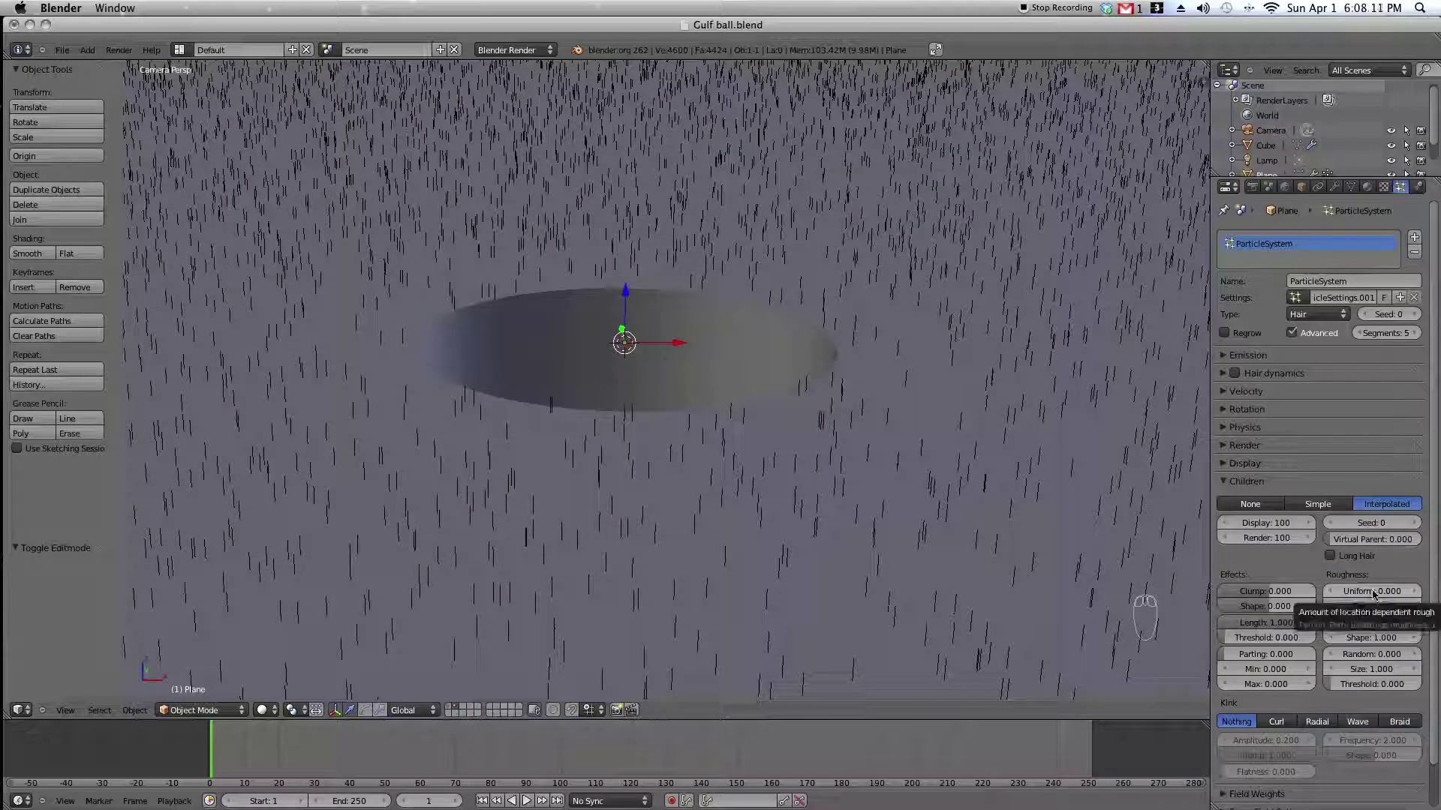
left_click_drag(1375, 592, 763, 526)
key("KP_0")
left_click_drag(1384, 588, 1409, 579)
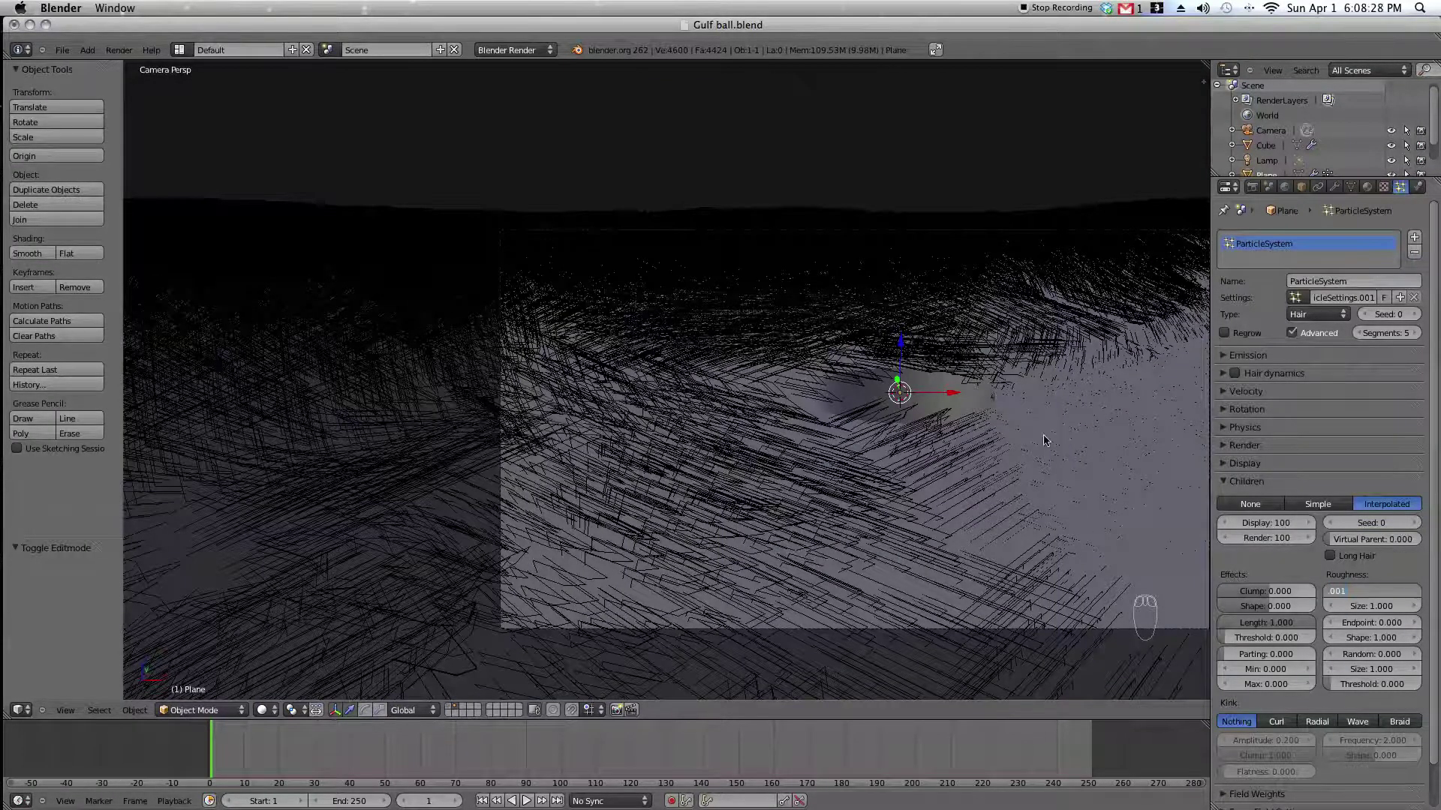
left_click(826, 359)
middle_click(821, 382)
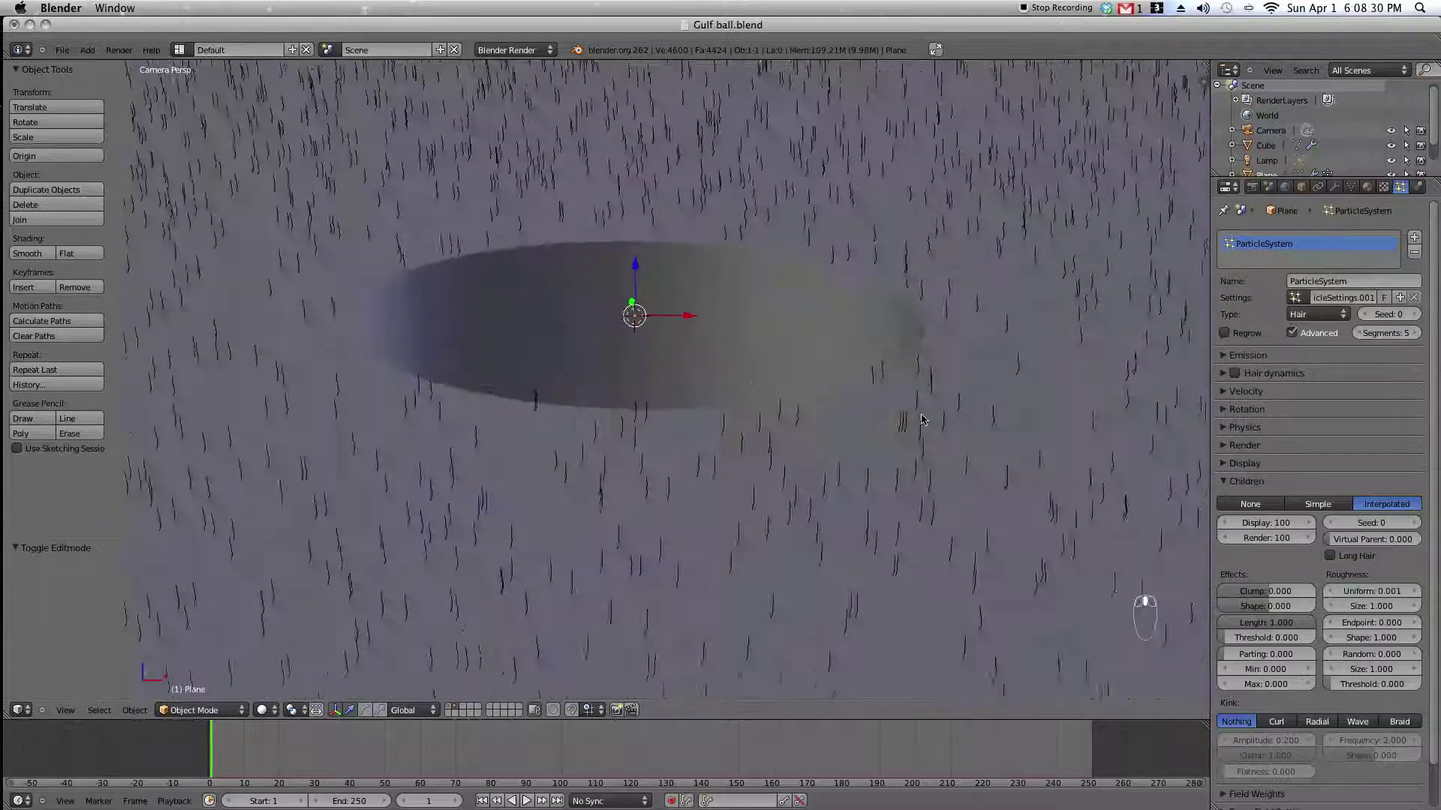
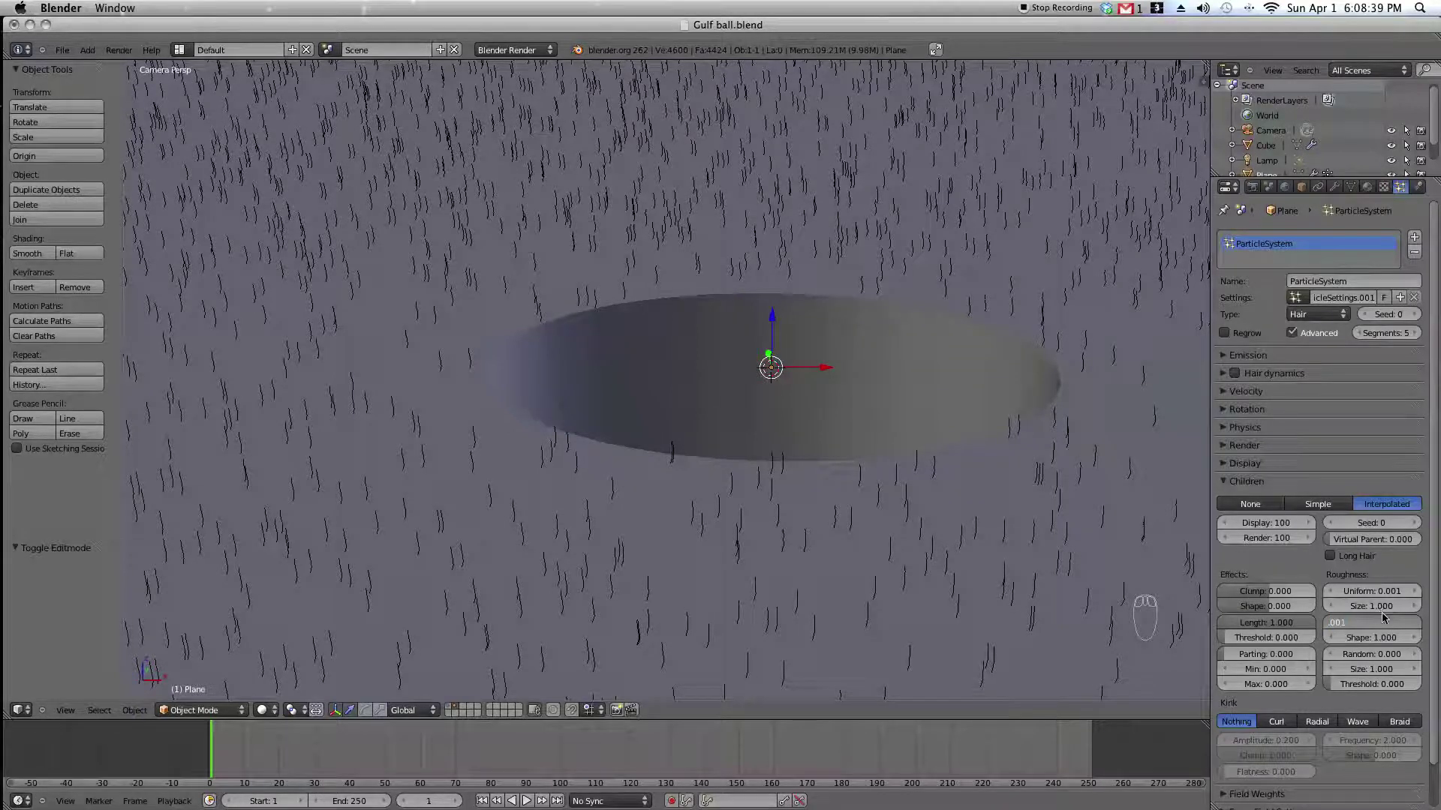
Give the hair Interpolated children and save Gulf ball.blend.
left_click_drag(944, 401, 1063, 344)
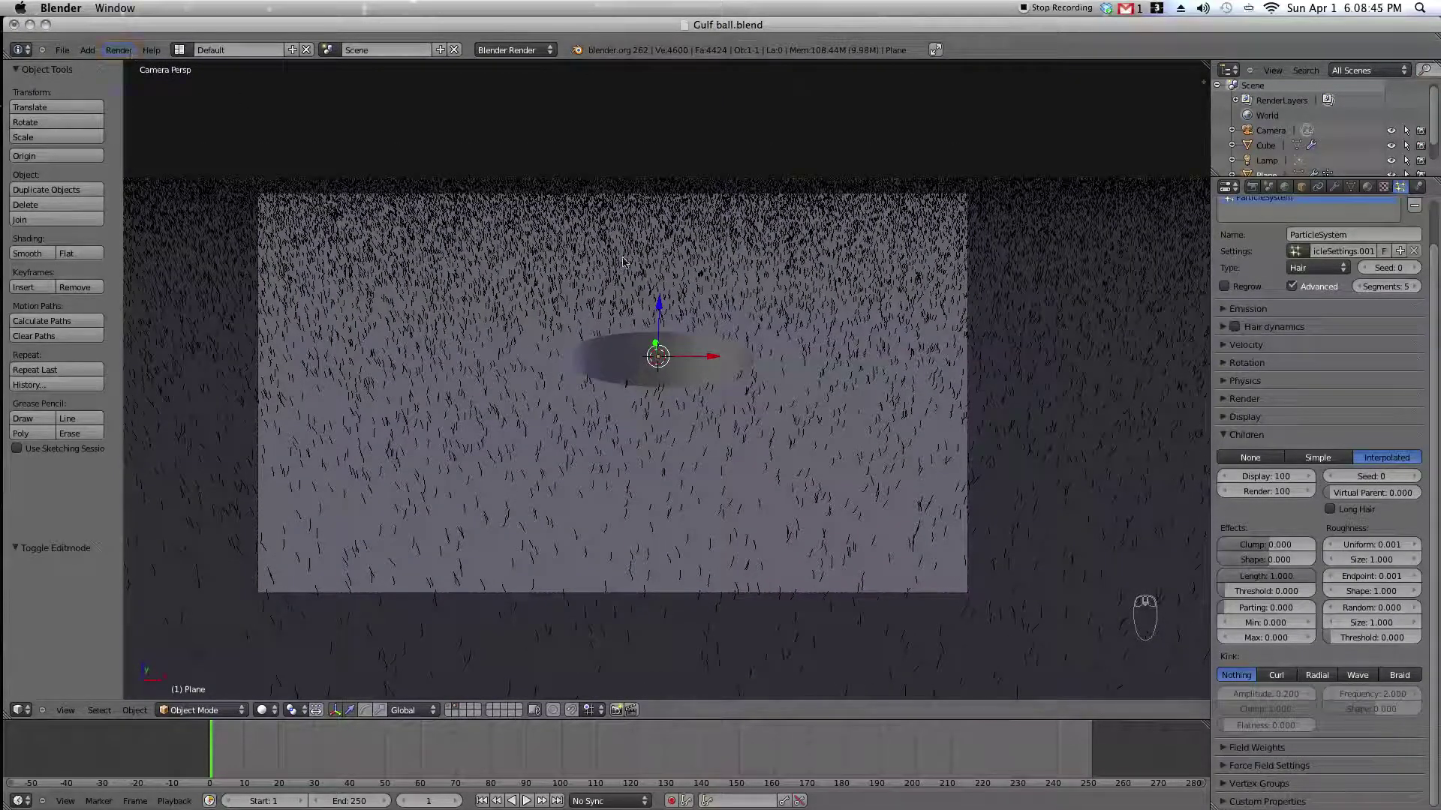
key("ctrl+s")
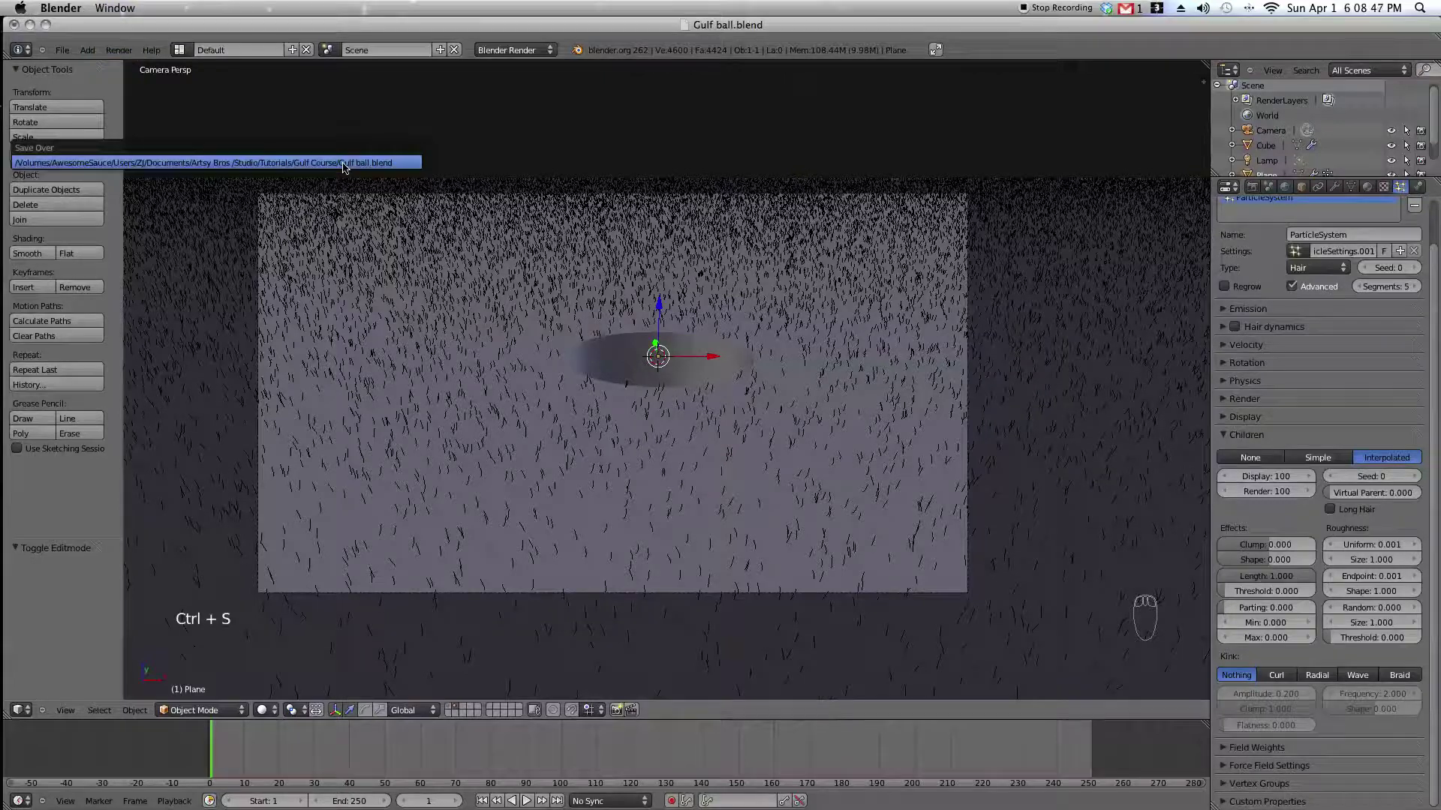
key("Escape")
Orbit the view to see the whole grassy plane in wireframe.
key("KP_1")
middle_click(672, 284)
left_click_drag(673, 285, 790, 307)
key("z")
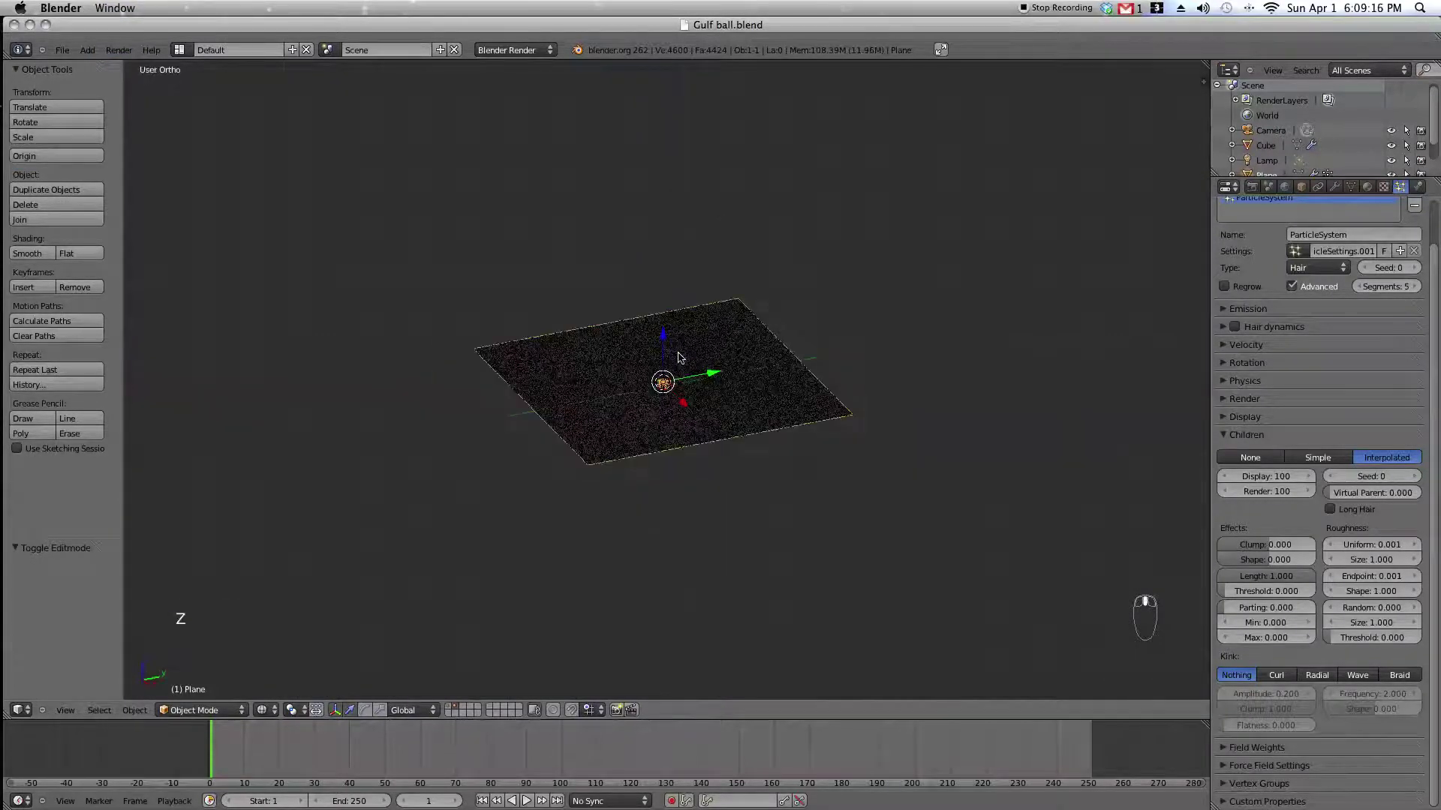
Add a Sun lamp and rotate it about 50.6 degrees around its X axis.
key("shift+a")
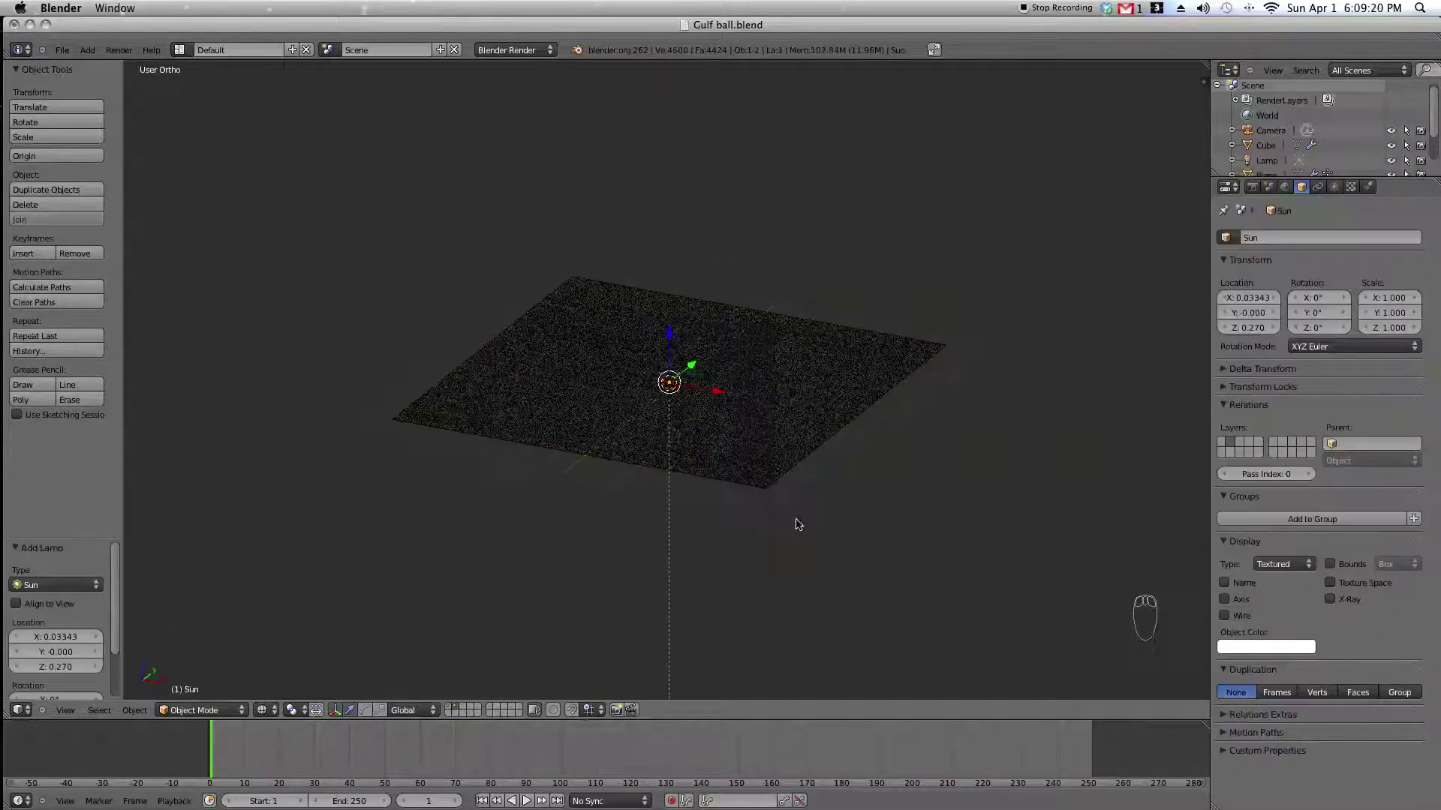
key("KP_3")
key("r")
left_click(568, 251)
Return to camera view and bring up the Render menu.
key("KP_0")
key("z")
left_click(172, 67)
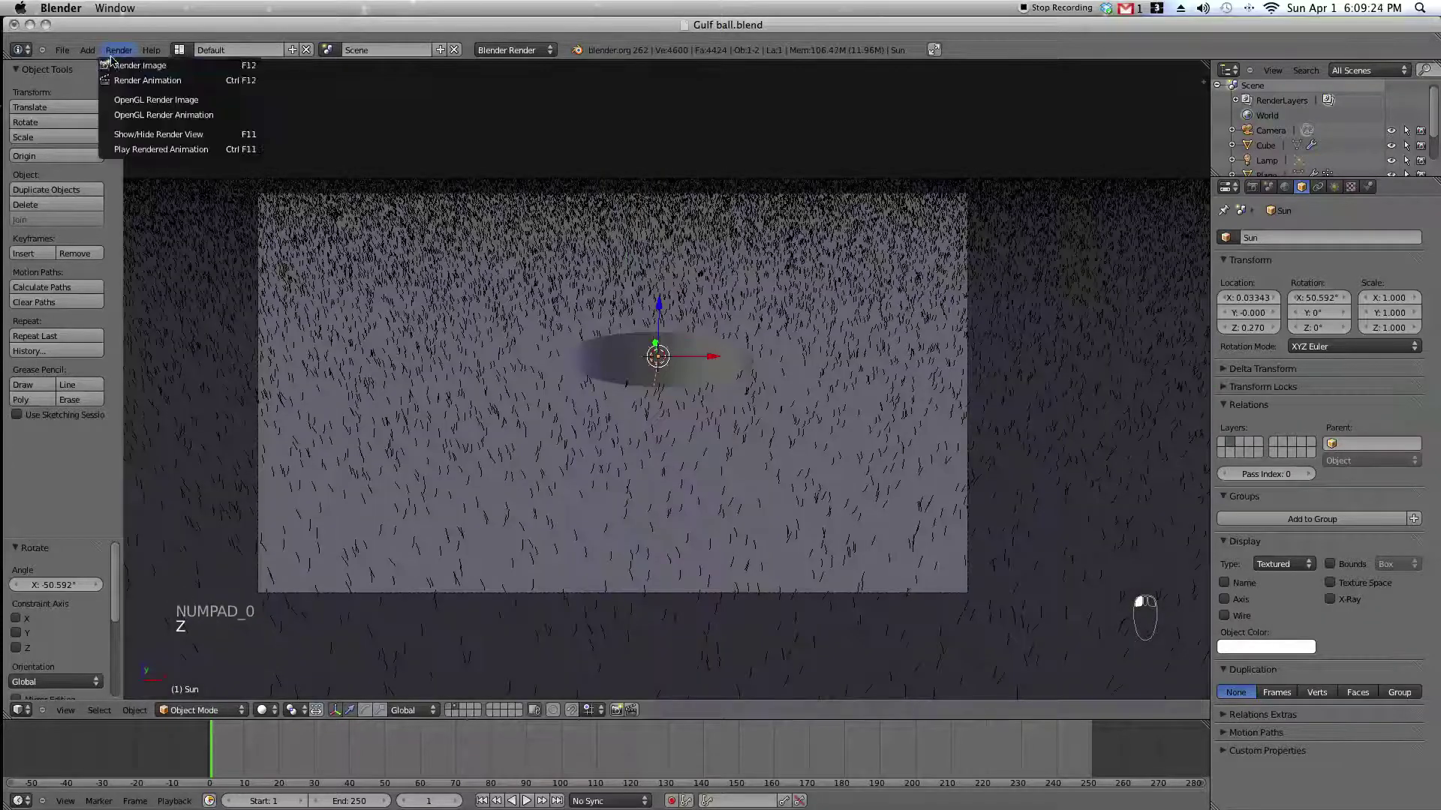
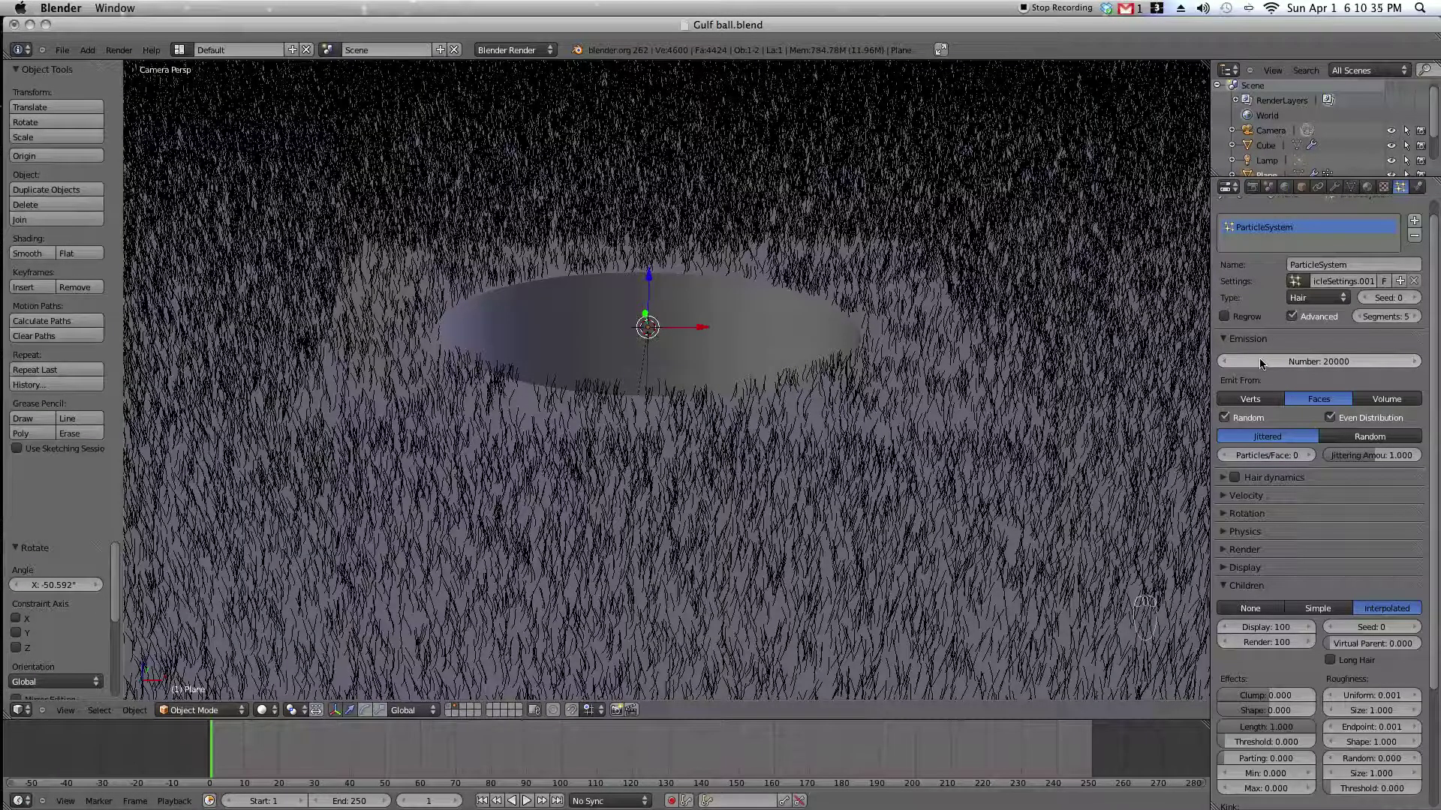
Turn off the particle system's viewport display so only the bare plane shows.
left_click(1339, 186)
left_click(1338, 190)
left_click(1337, 189)
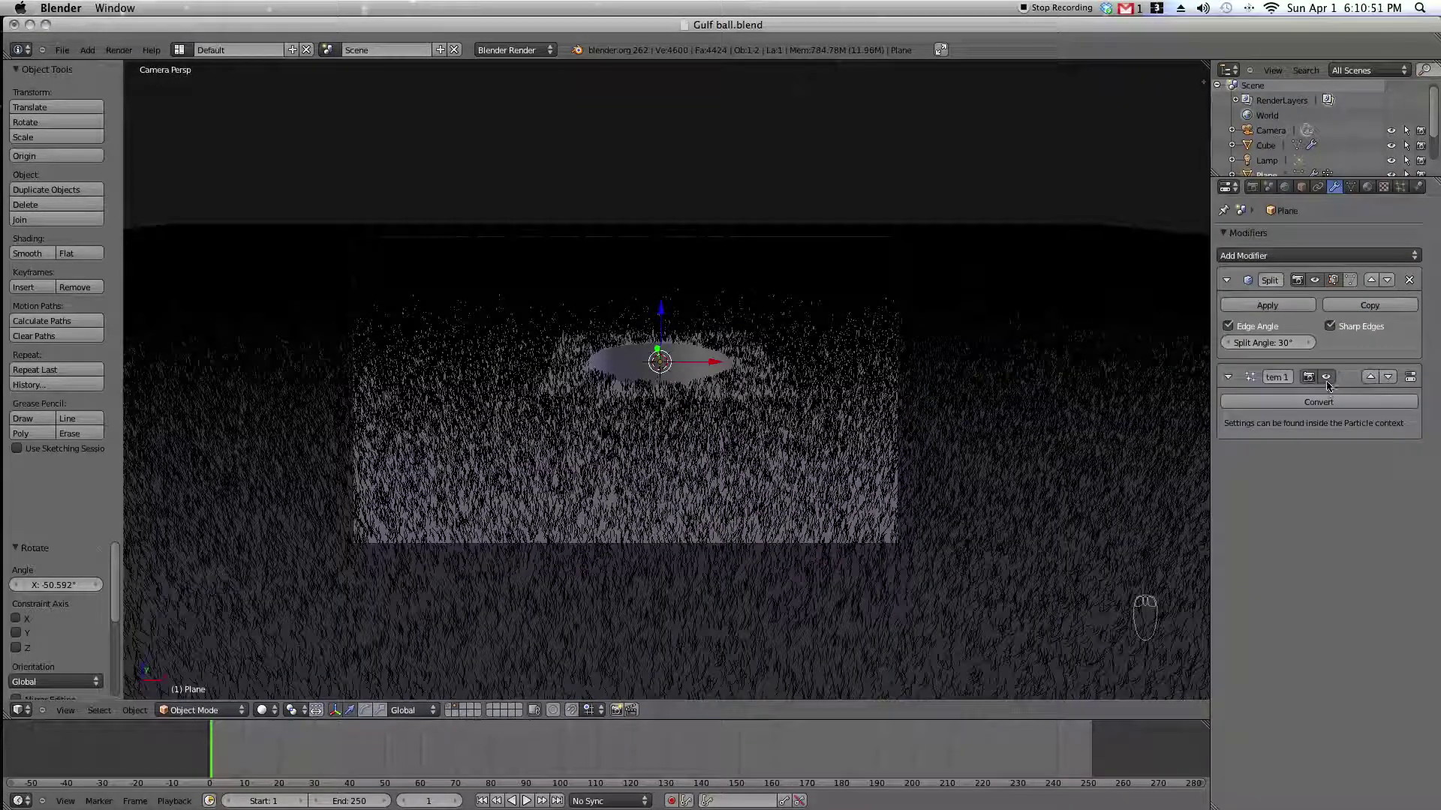
left_click_drag(1331, 379, 765, 228)
Enter weight paint mode on the plane and view it from above.
key("ctrl+Tab")
left_click_drag(995, 249, 964, 289)
middle_click(963, 289)
Add a second vertex group named grass alongside hole.
key("ctrl+Tab")
left_click(778, 434)
middle_click(787, 438)
left_click_drag(358, 591, 677, 474)
key("ctrl+Tab")
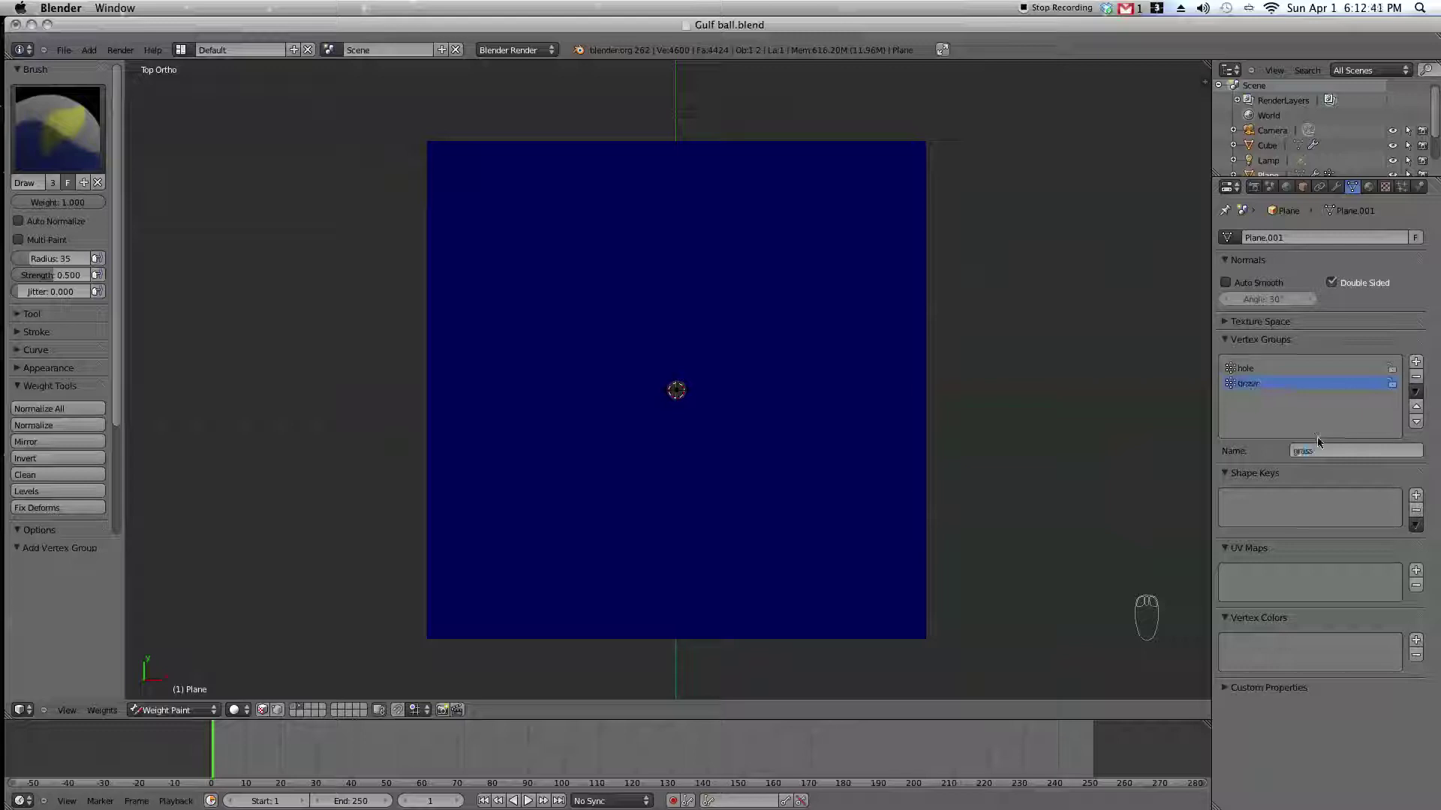
middle_click(832, 445)
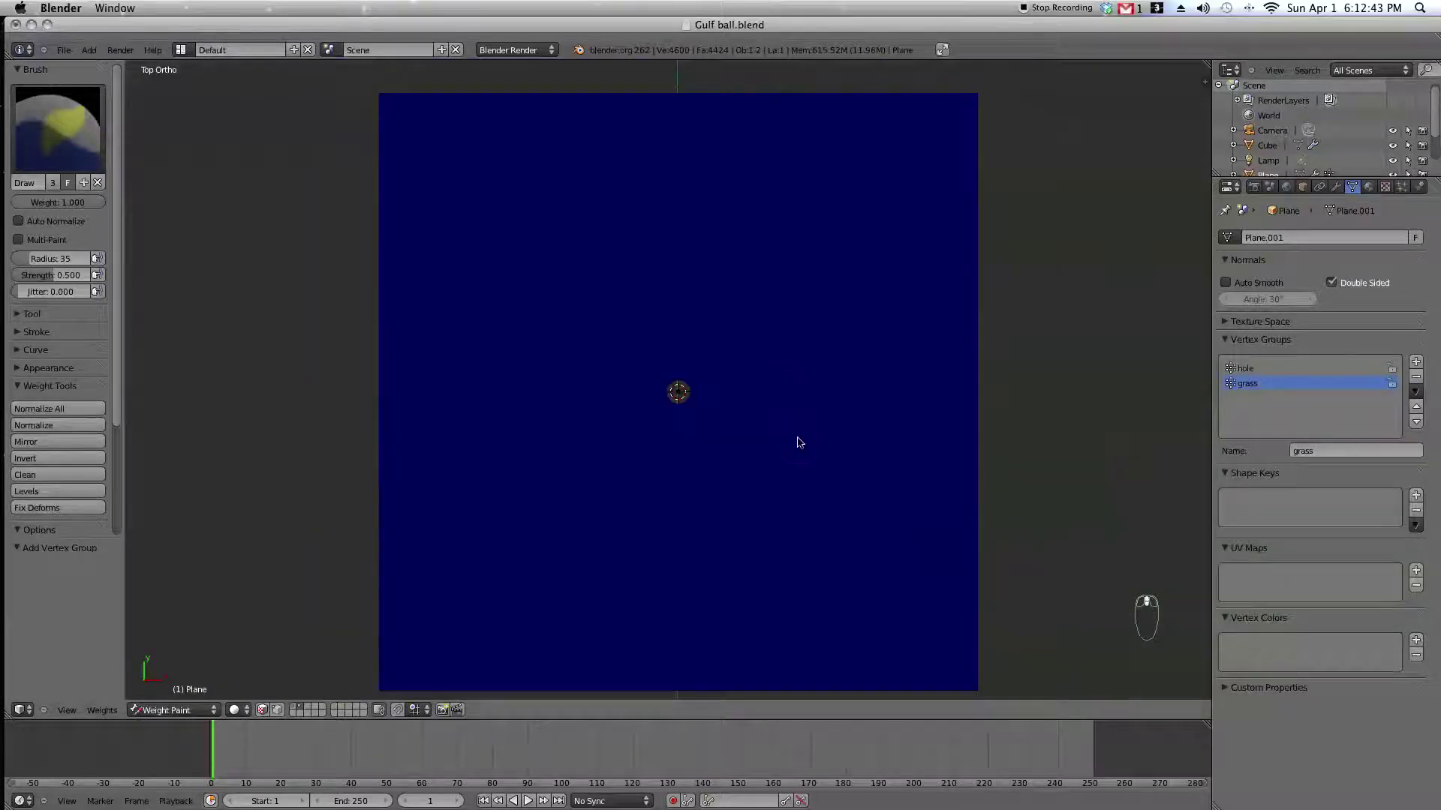
Paint grass weight on the right side of the plane through the camera, then undo it.
key("KP_0")
left_click_drag(731, 373, 780, 439)
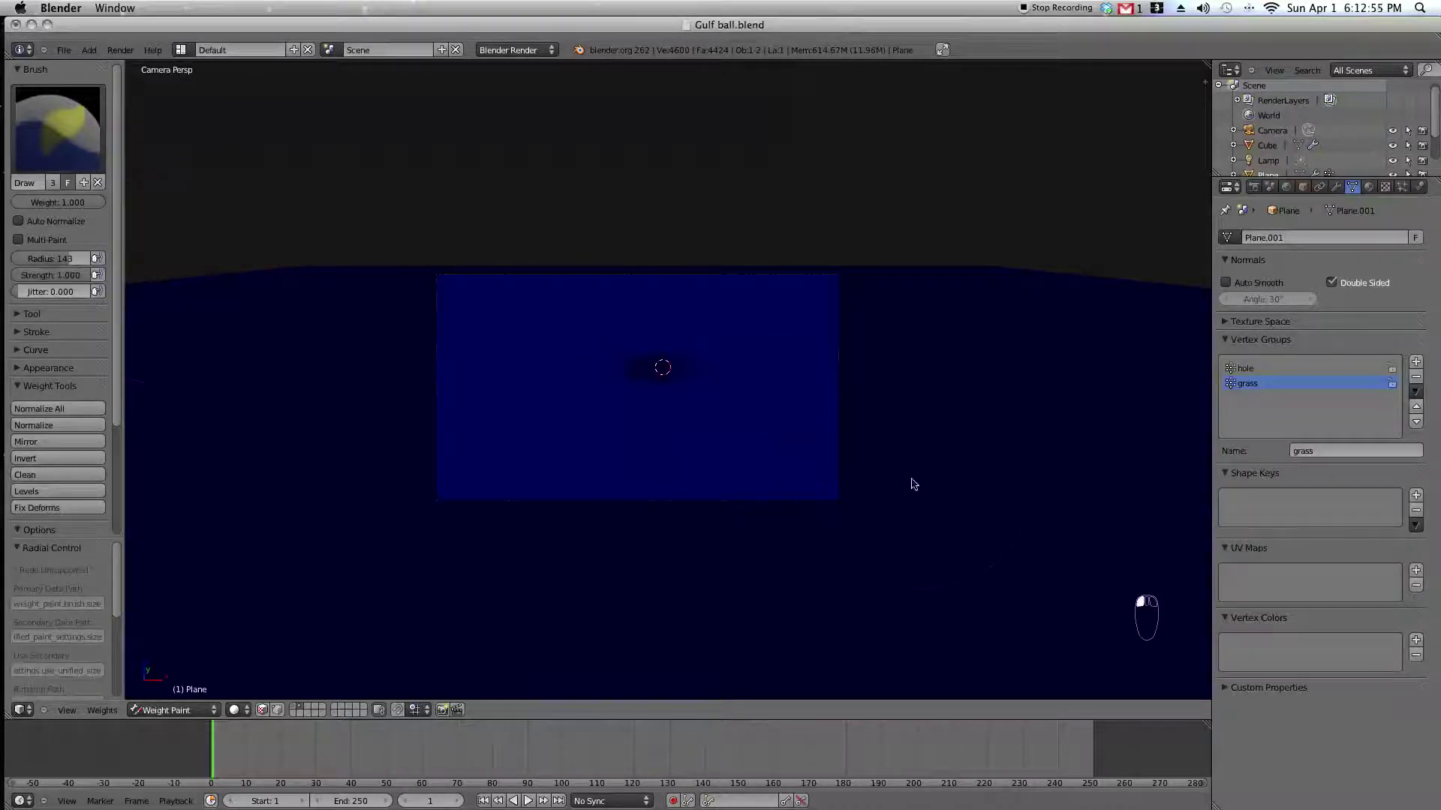
middle_click(806, 437)
key("KP_7")
key("KP_0")
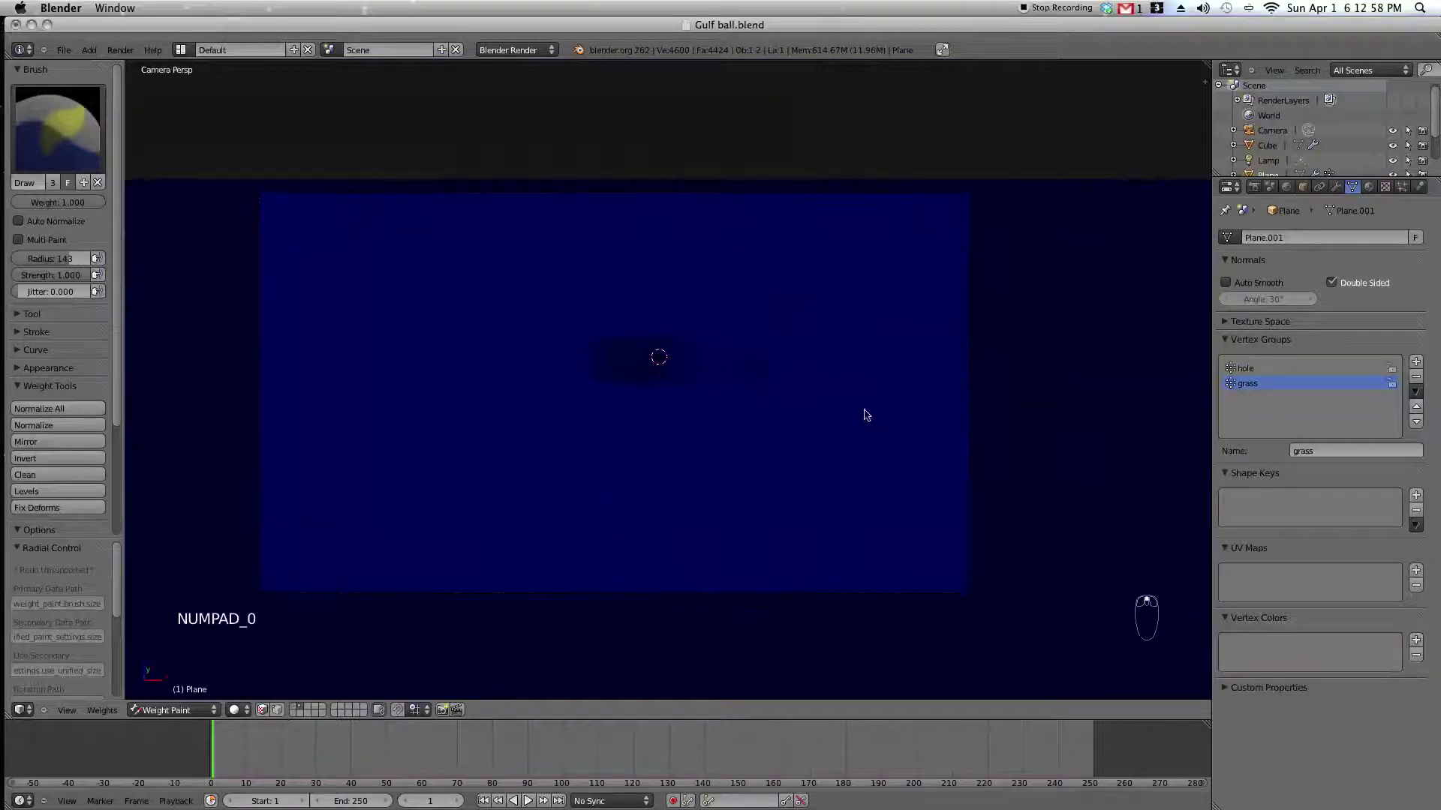
left_click_drag(855, 312, 856, 295)
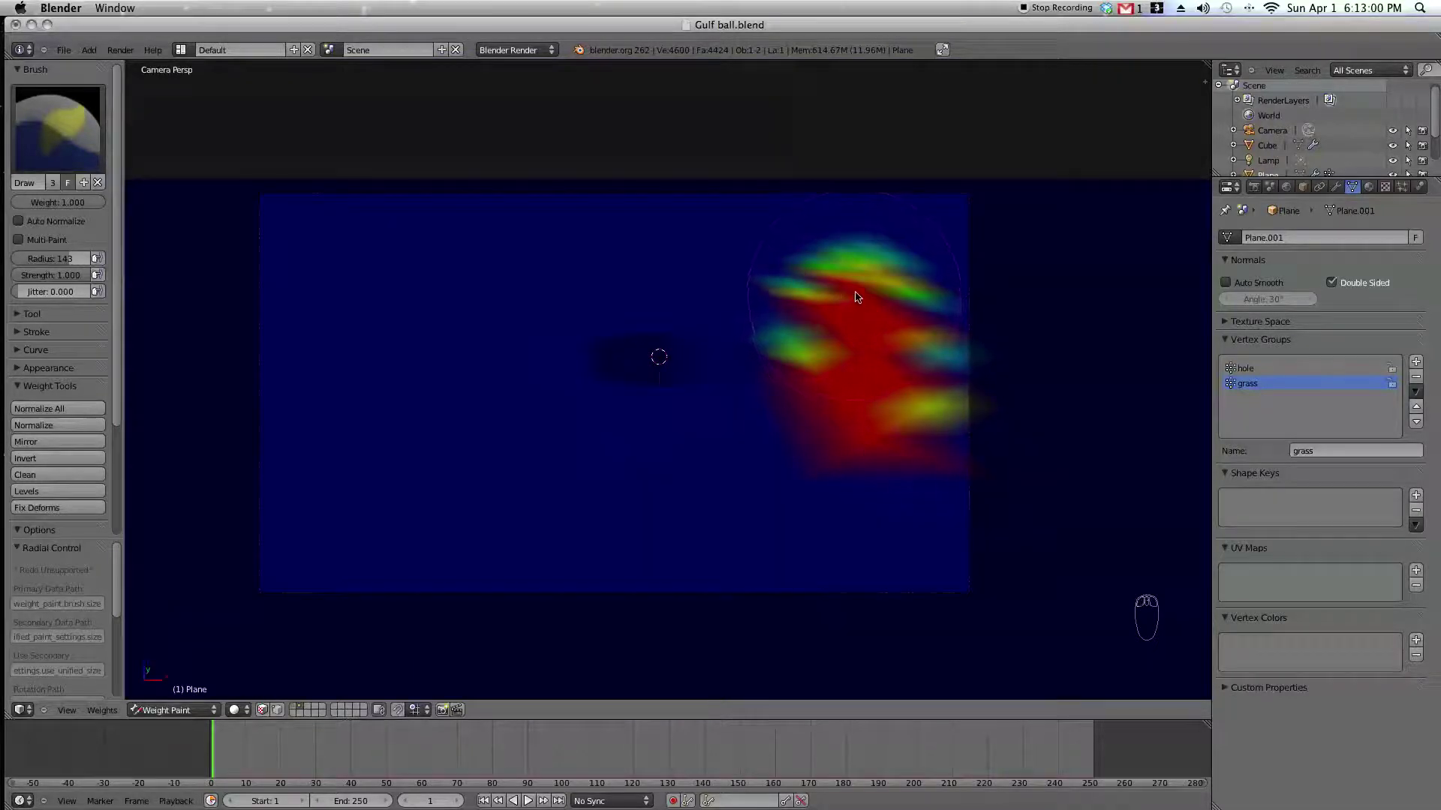
key("super+z")
Enter edit mode, clear the selection and start a box selection.
key("Tab")
key("a")
key("a")
key("b")
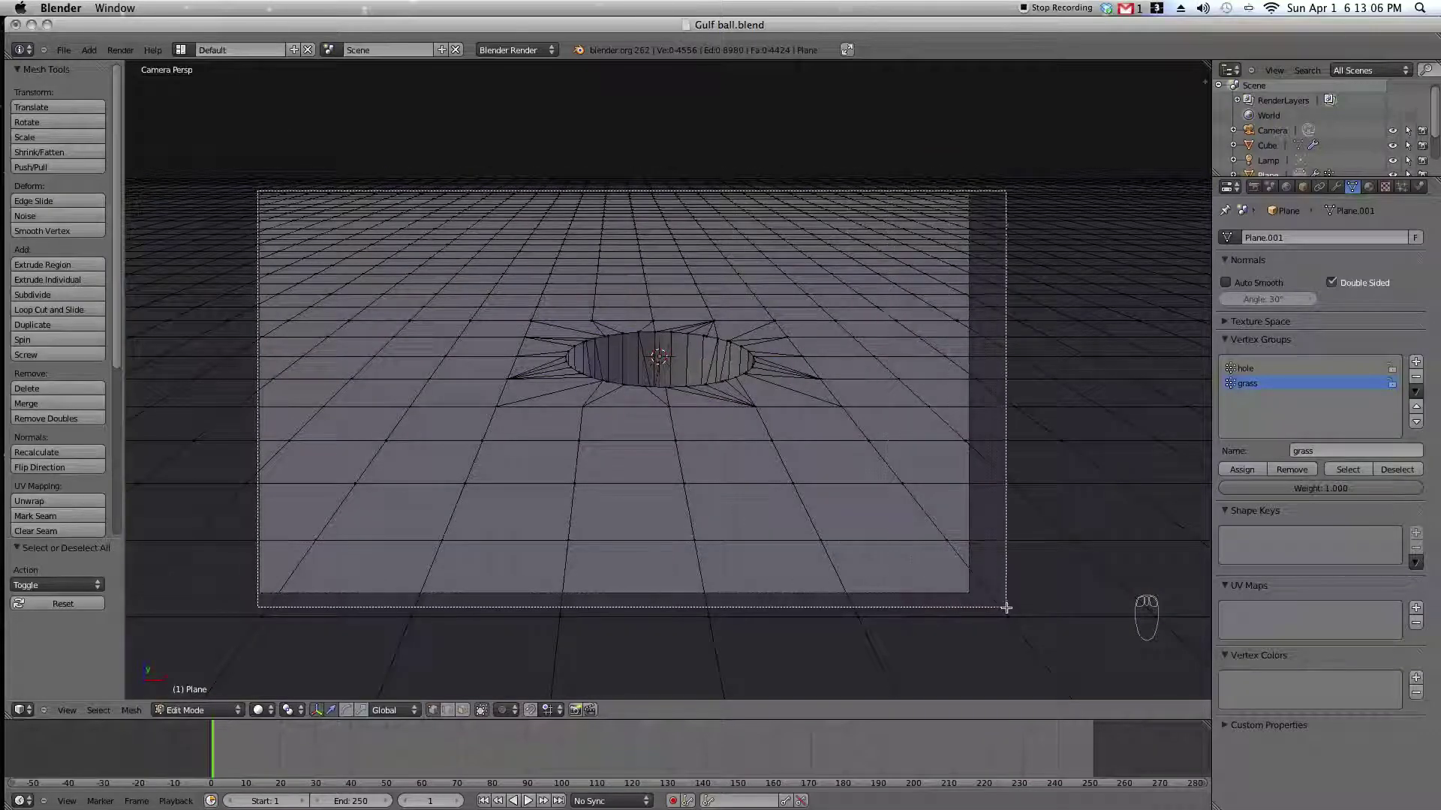
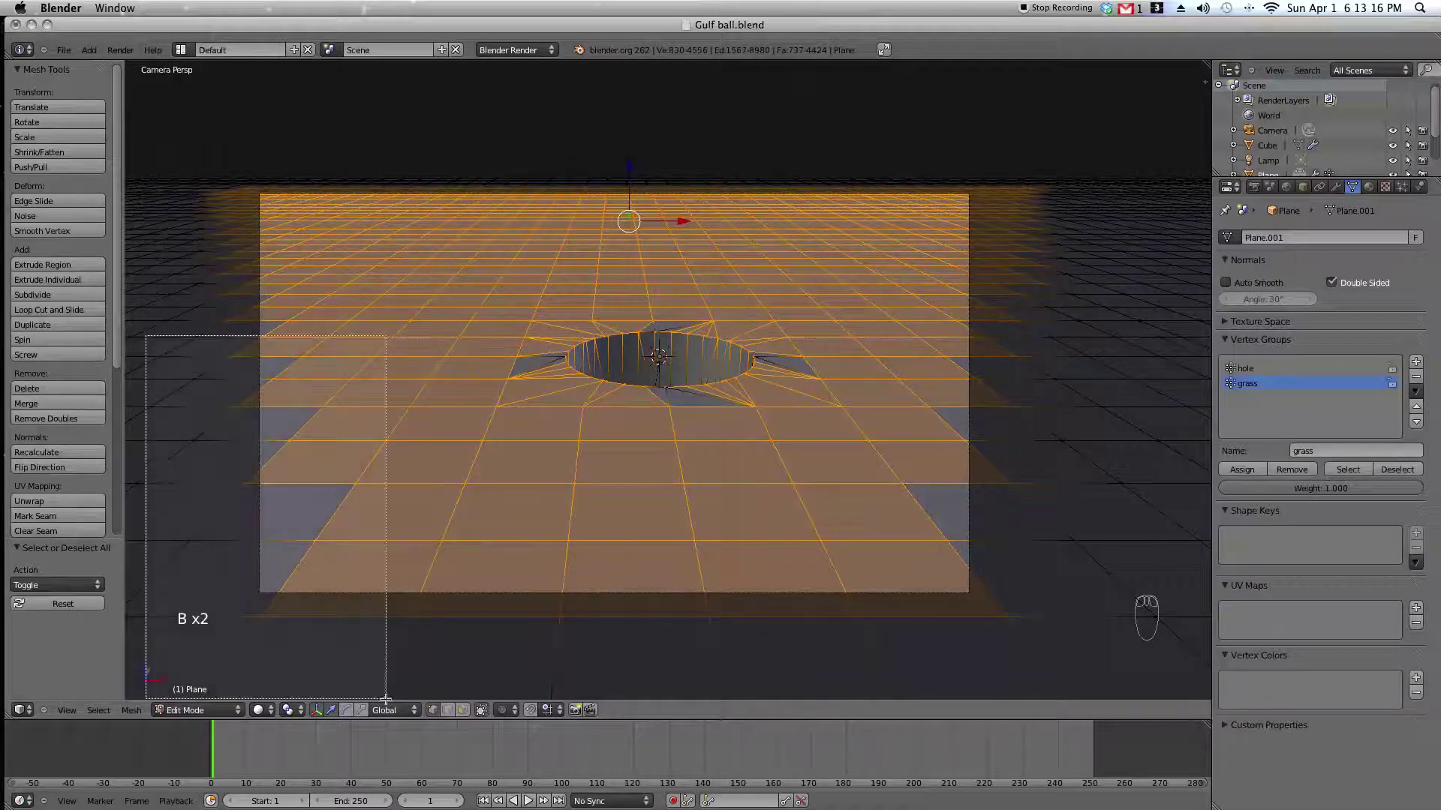
Box-select the wedge of faces down to the hole and assign them to the grass group.
key("b")
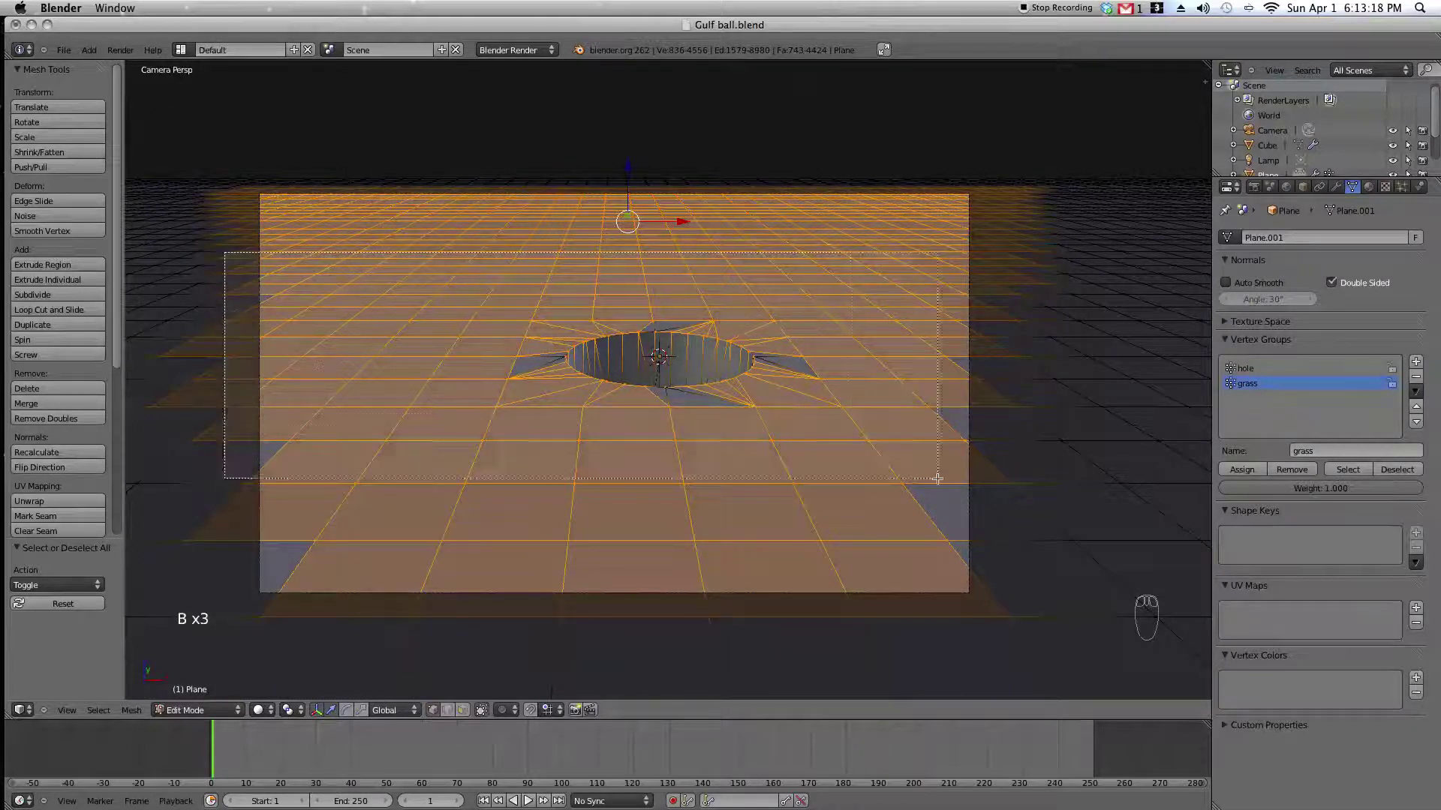
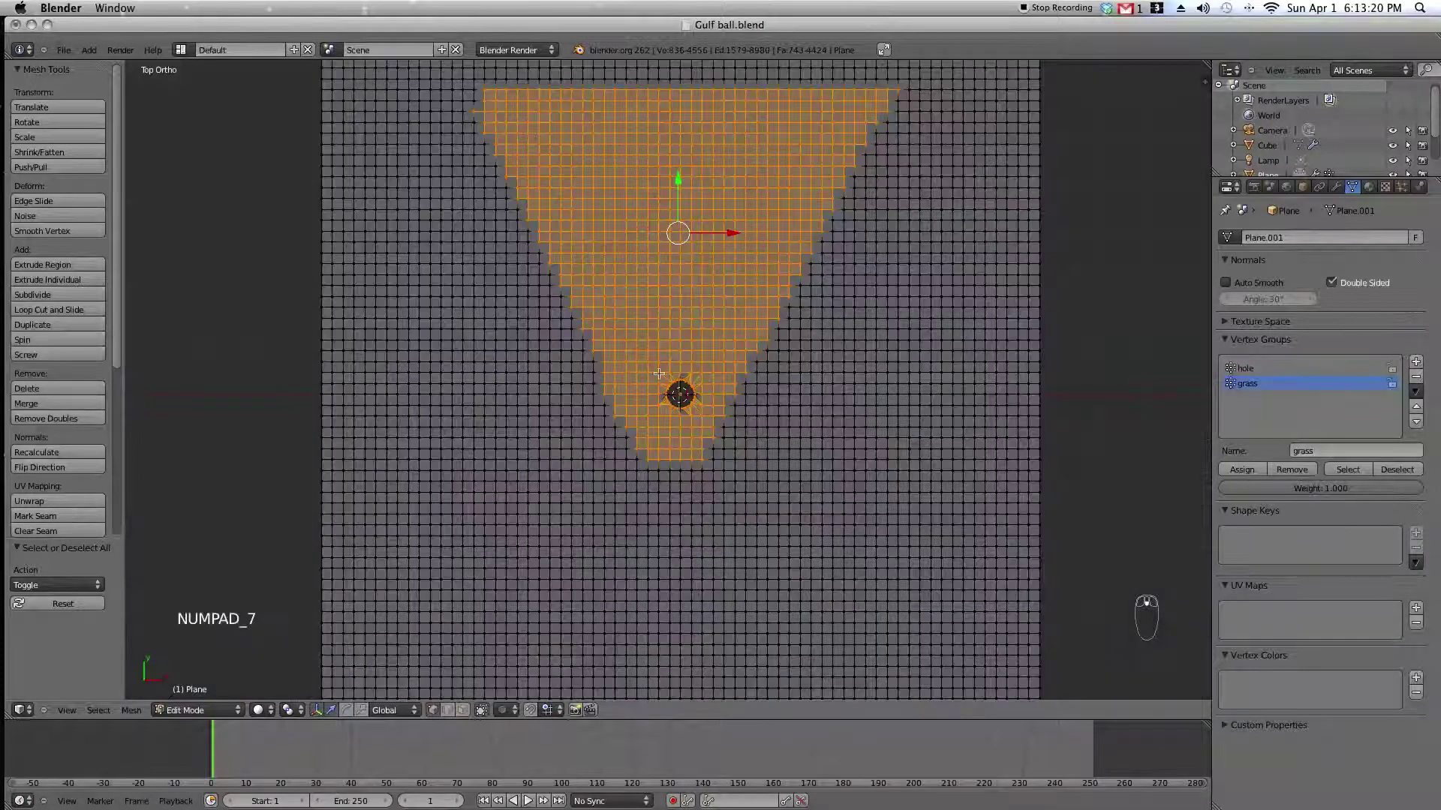
key("b")
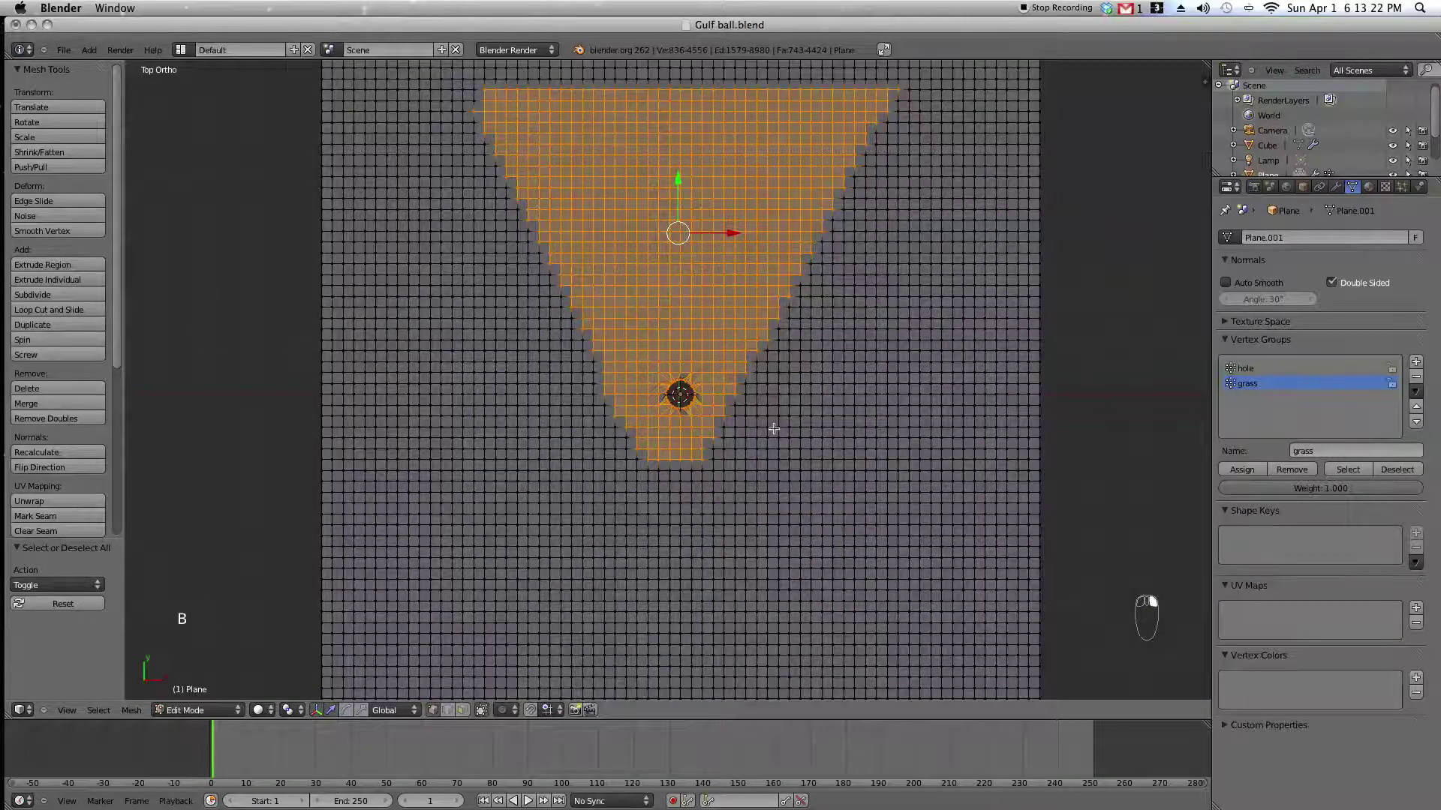
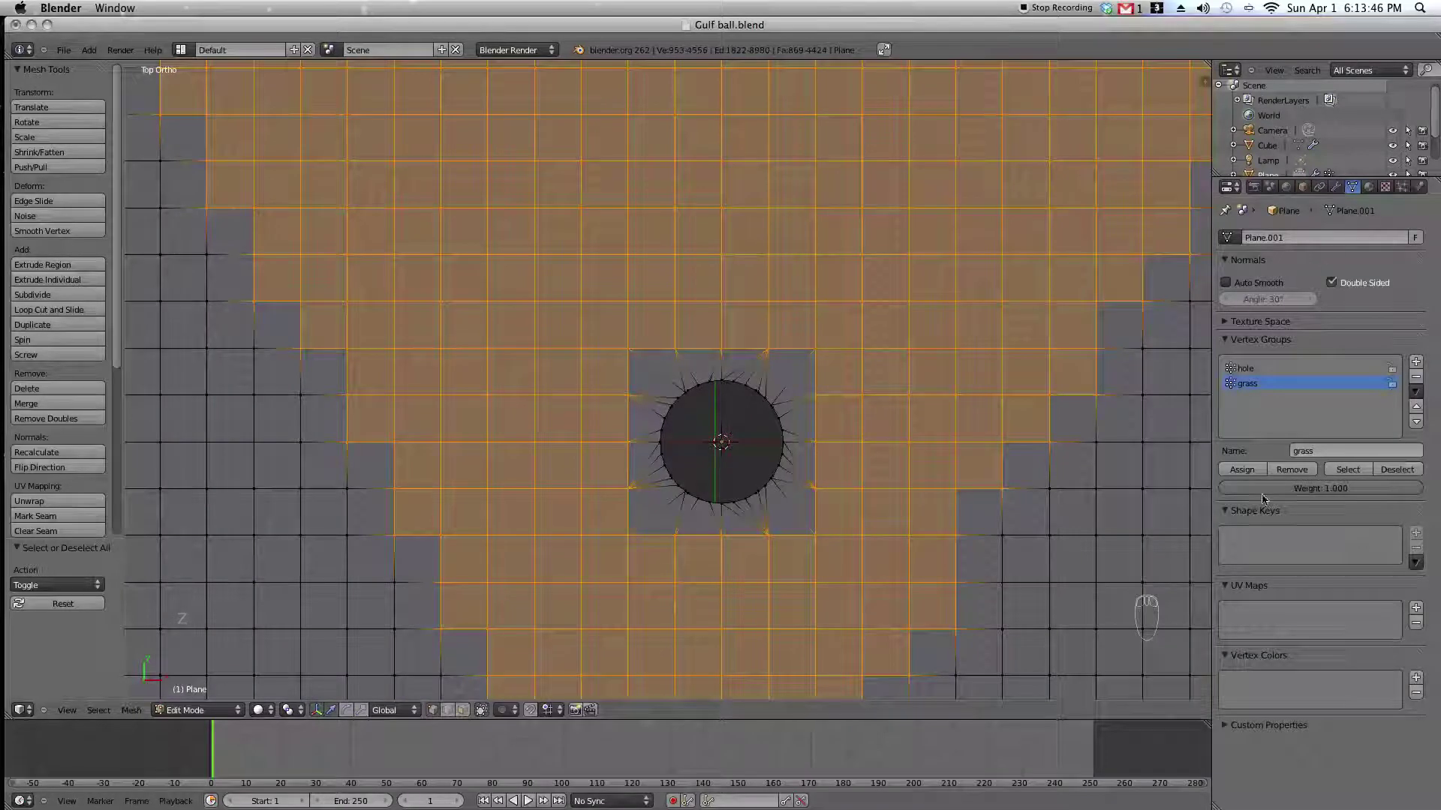
left_click(1241, 469)
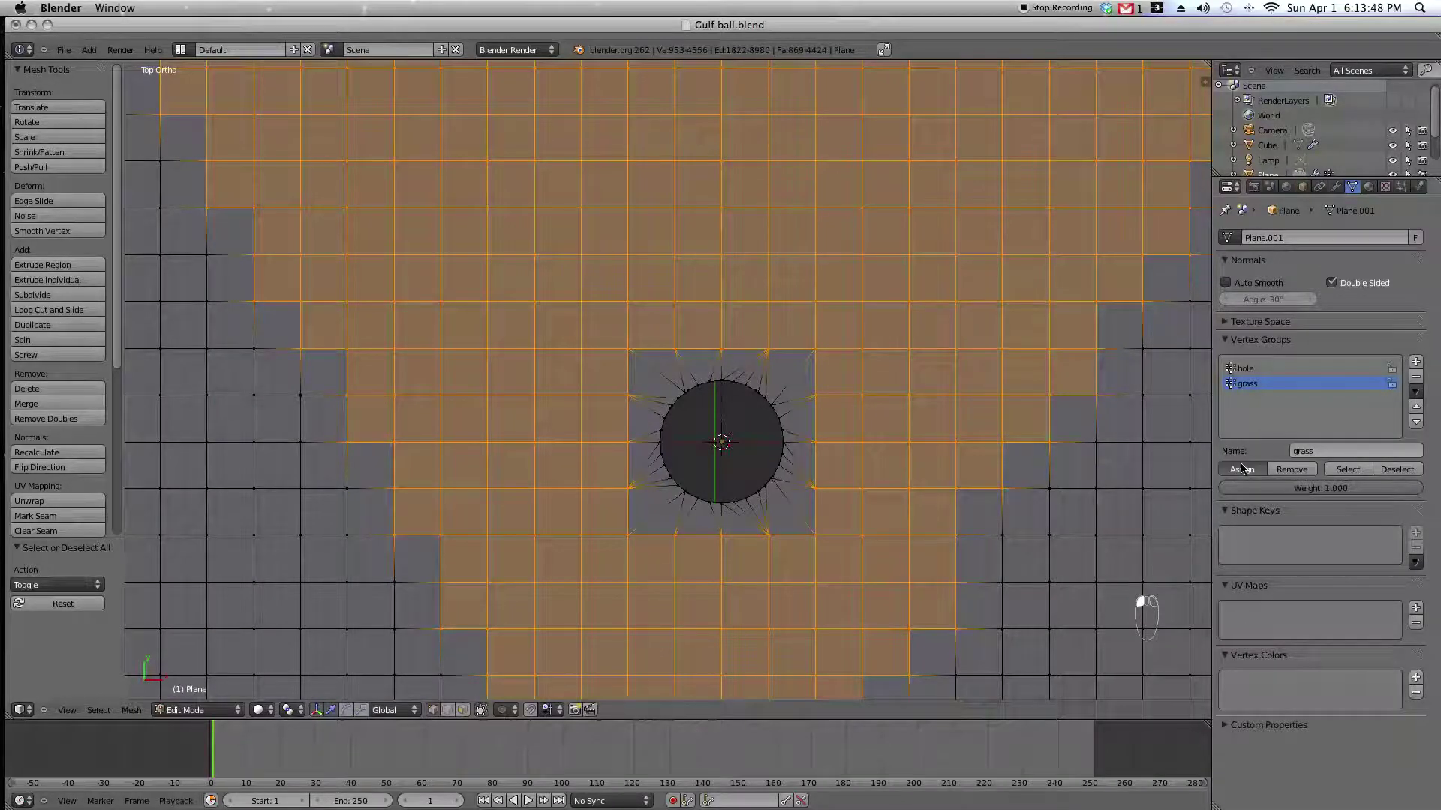
Return to object mode and bring up the particle settings.
key("Tab")
left_click_drag(315, 656, 176, 708)
left_click_drag(176, 708, 1405, 190)
left_click(1405, 190)
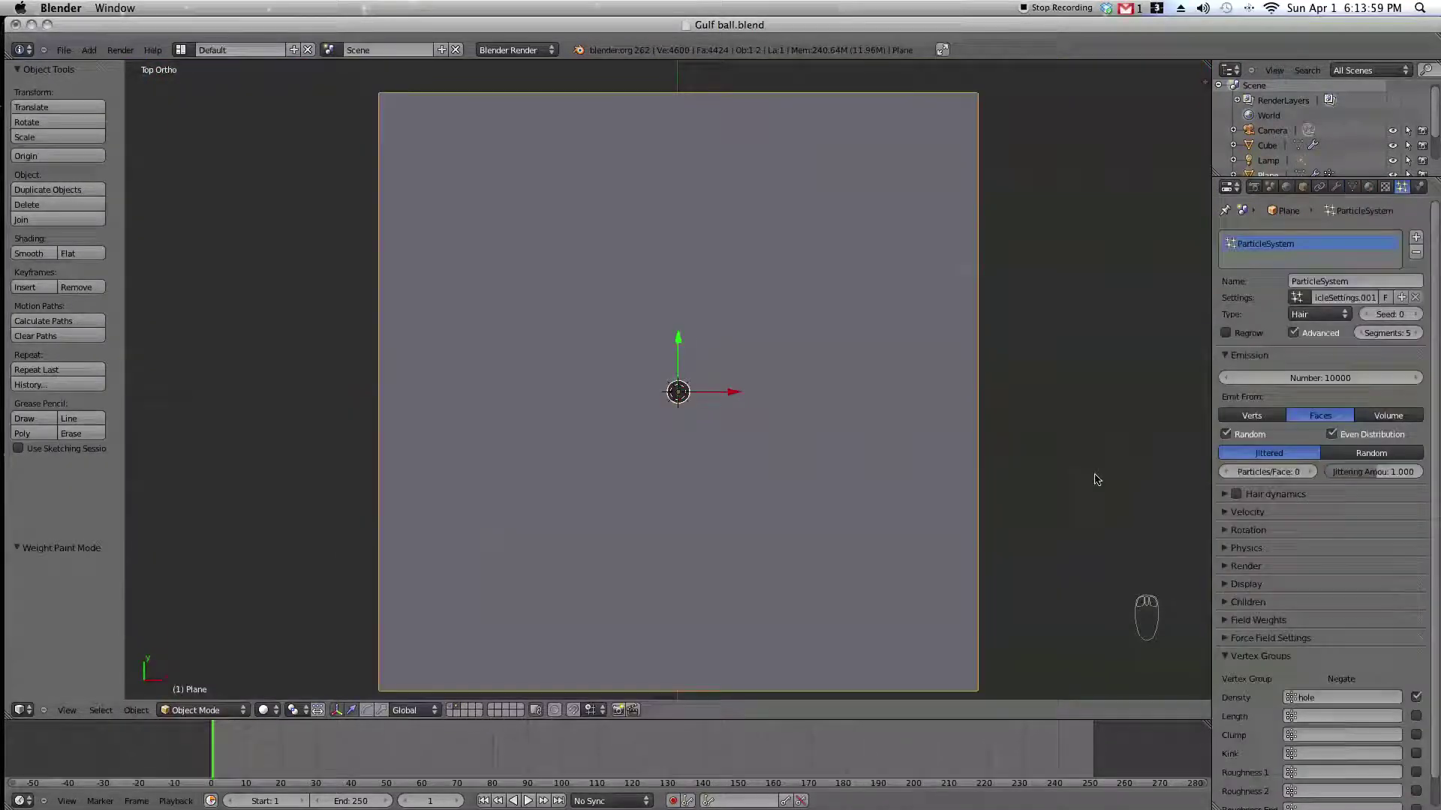
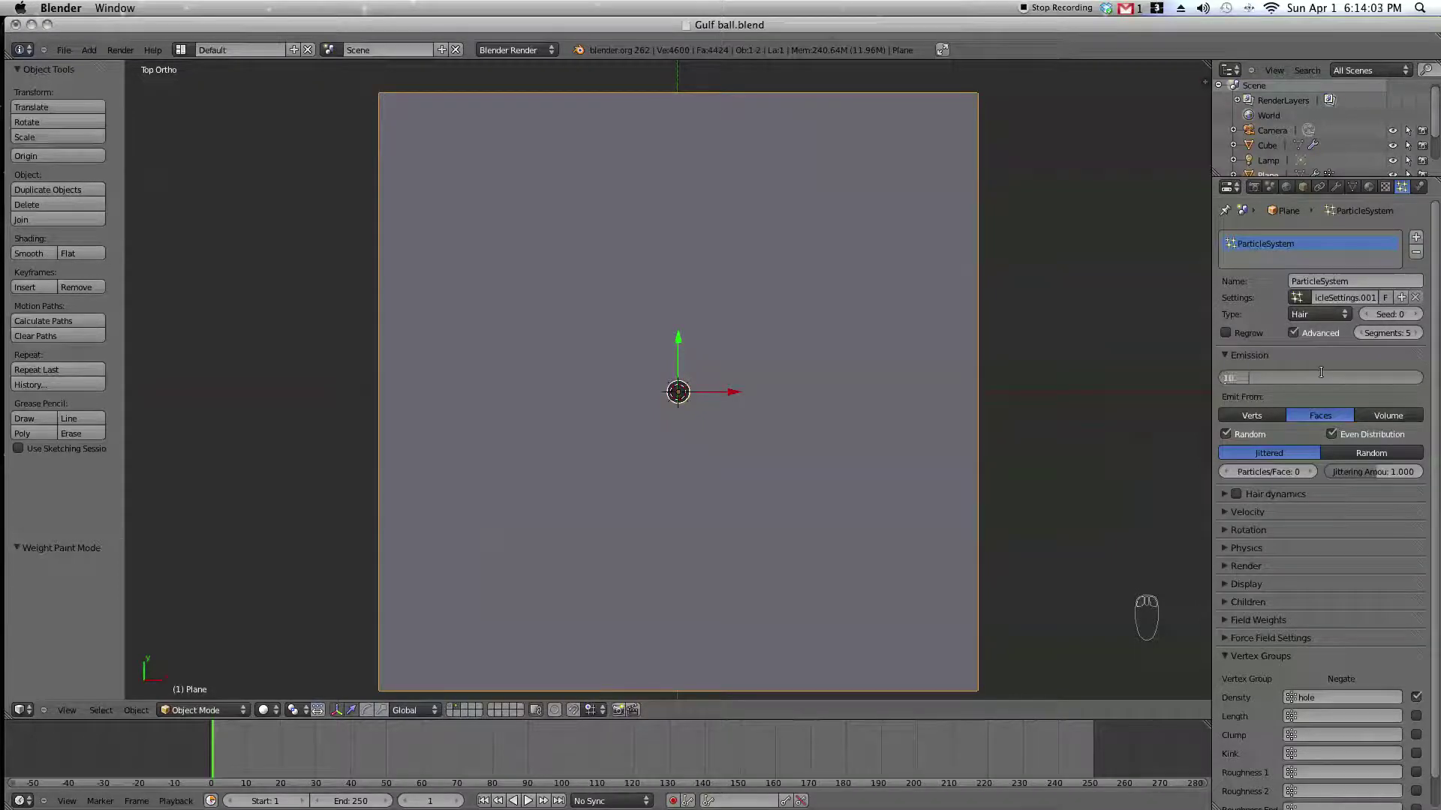
Set hair emission to 1000 with the hole group negating density, viewed through the camera.
left_click_drag(1337, 188, 789, 373)
middle_click(1095, 313)
left_click_drag(1406, 186, 726, 436)
key("KP_0")
middle_click(726, 436)
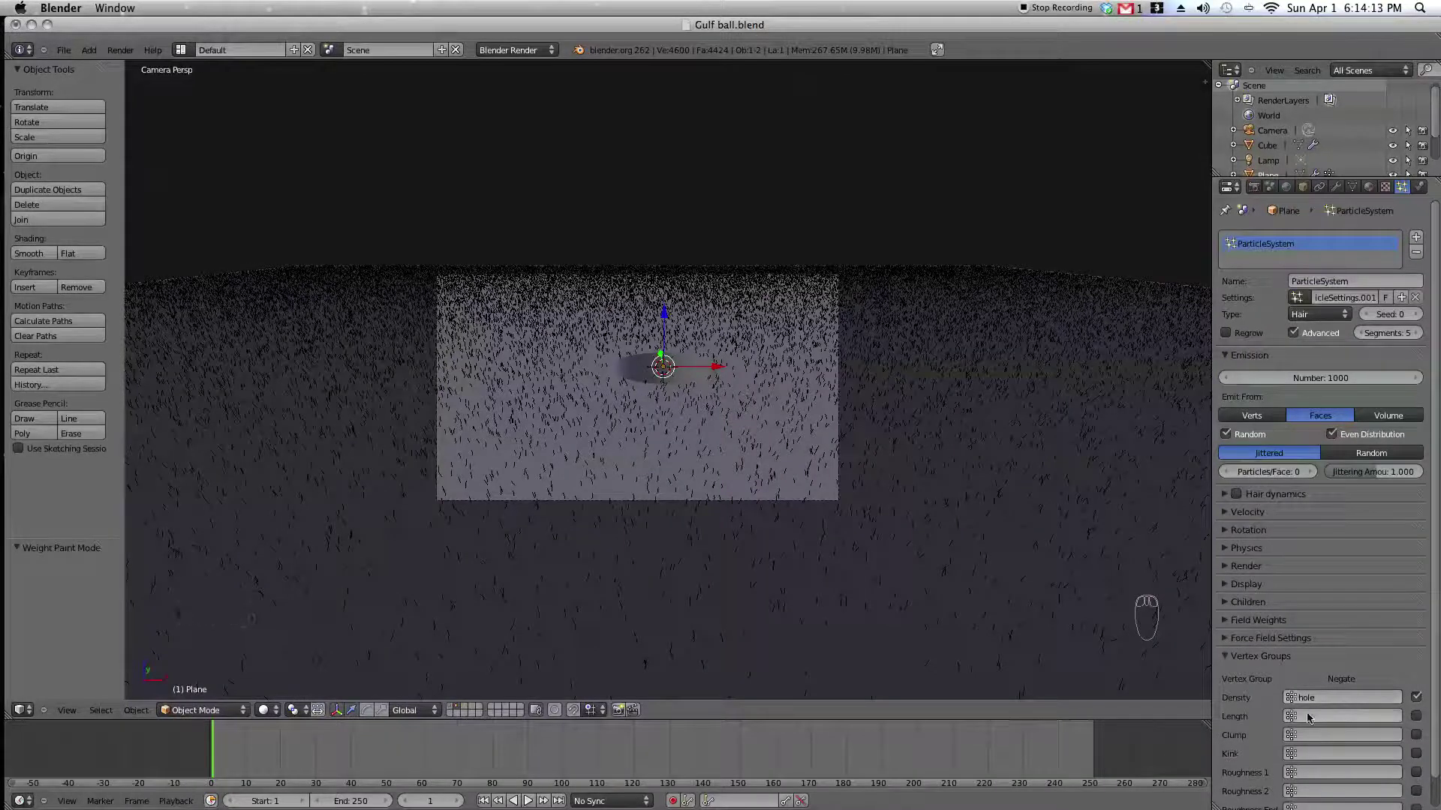
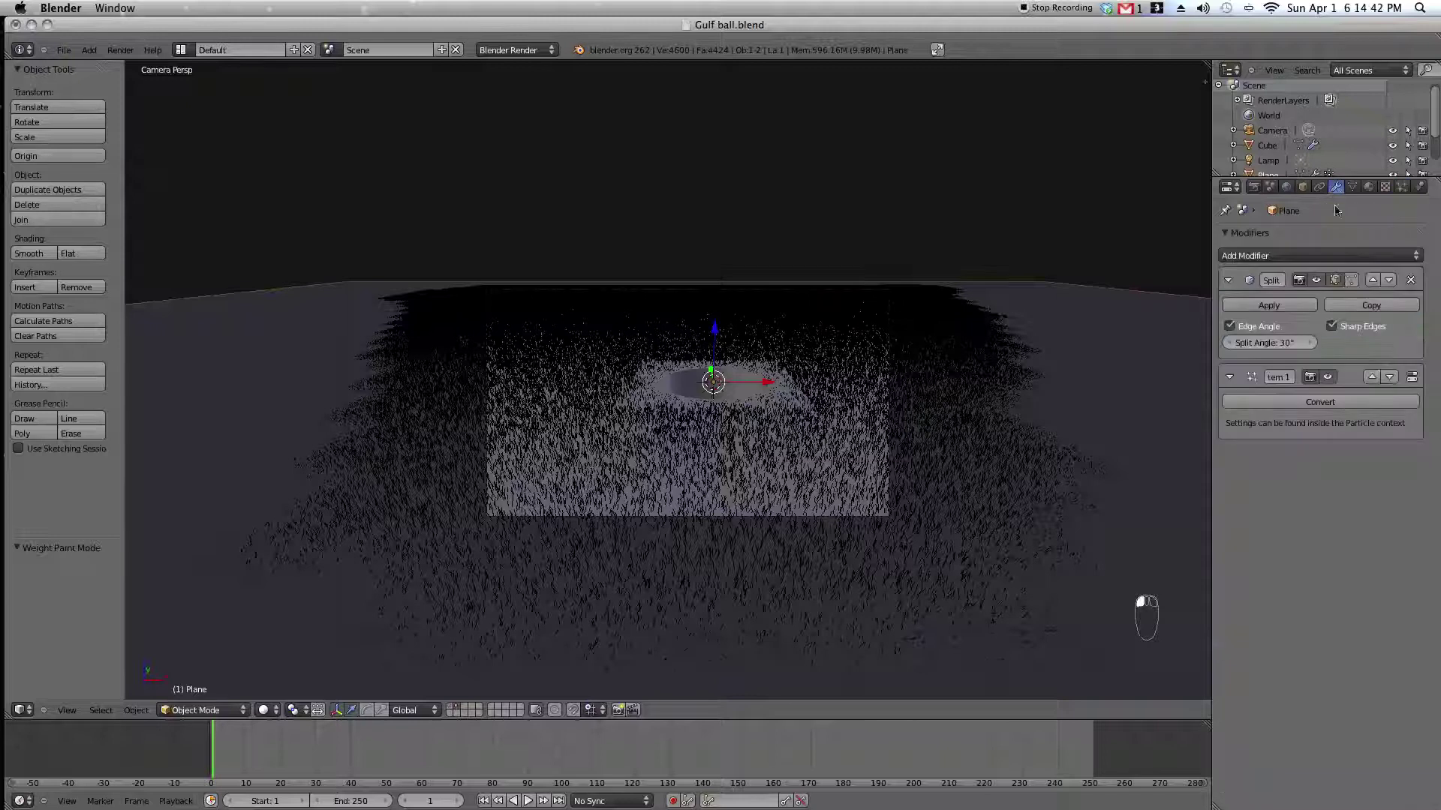
Inspect the hole's cylindrical wall, then switch off the particle modifier's viewport display to hide the grass.
left_click(1328, 382)
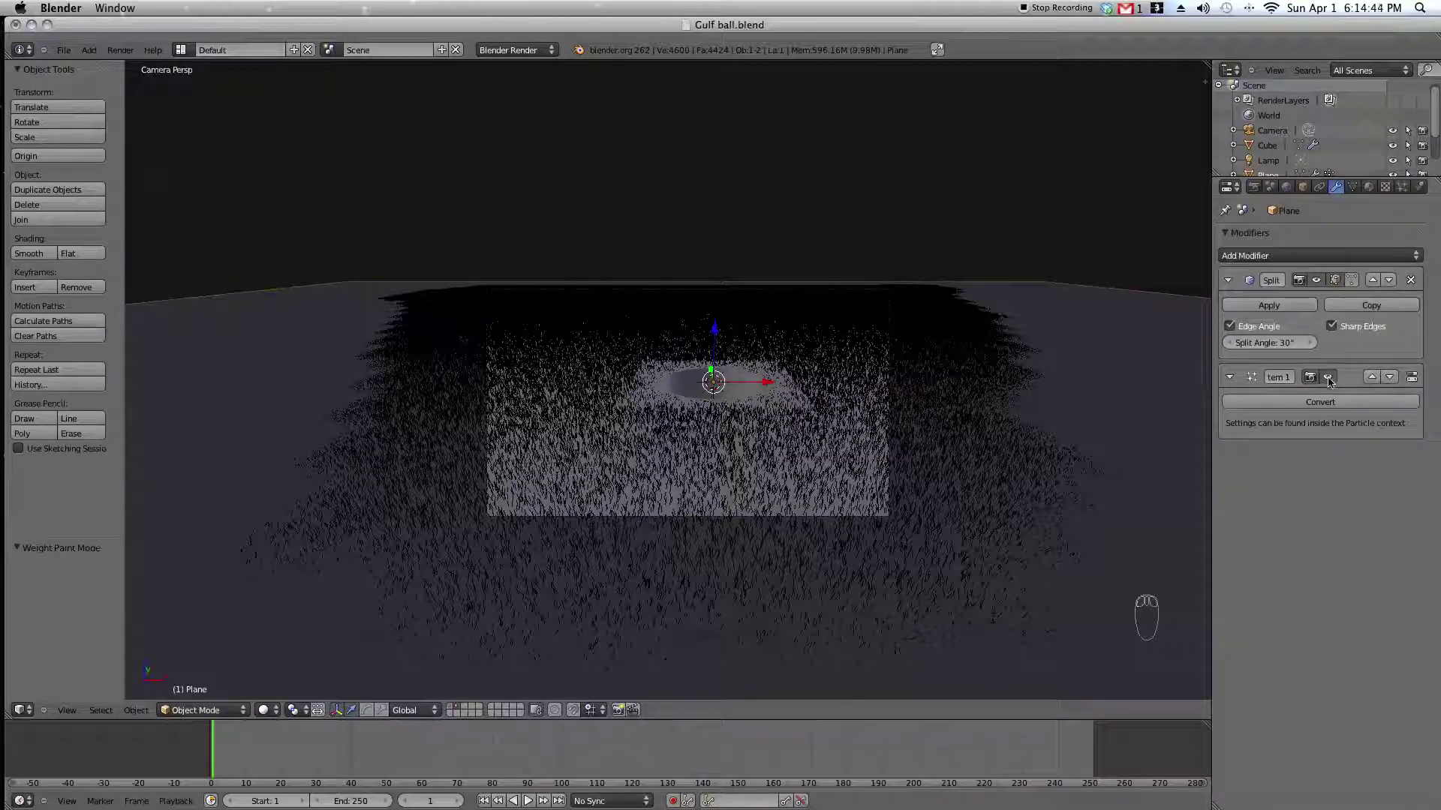
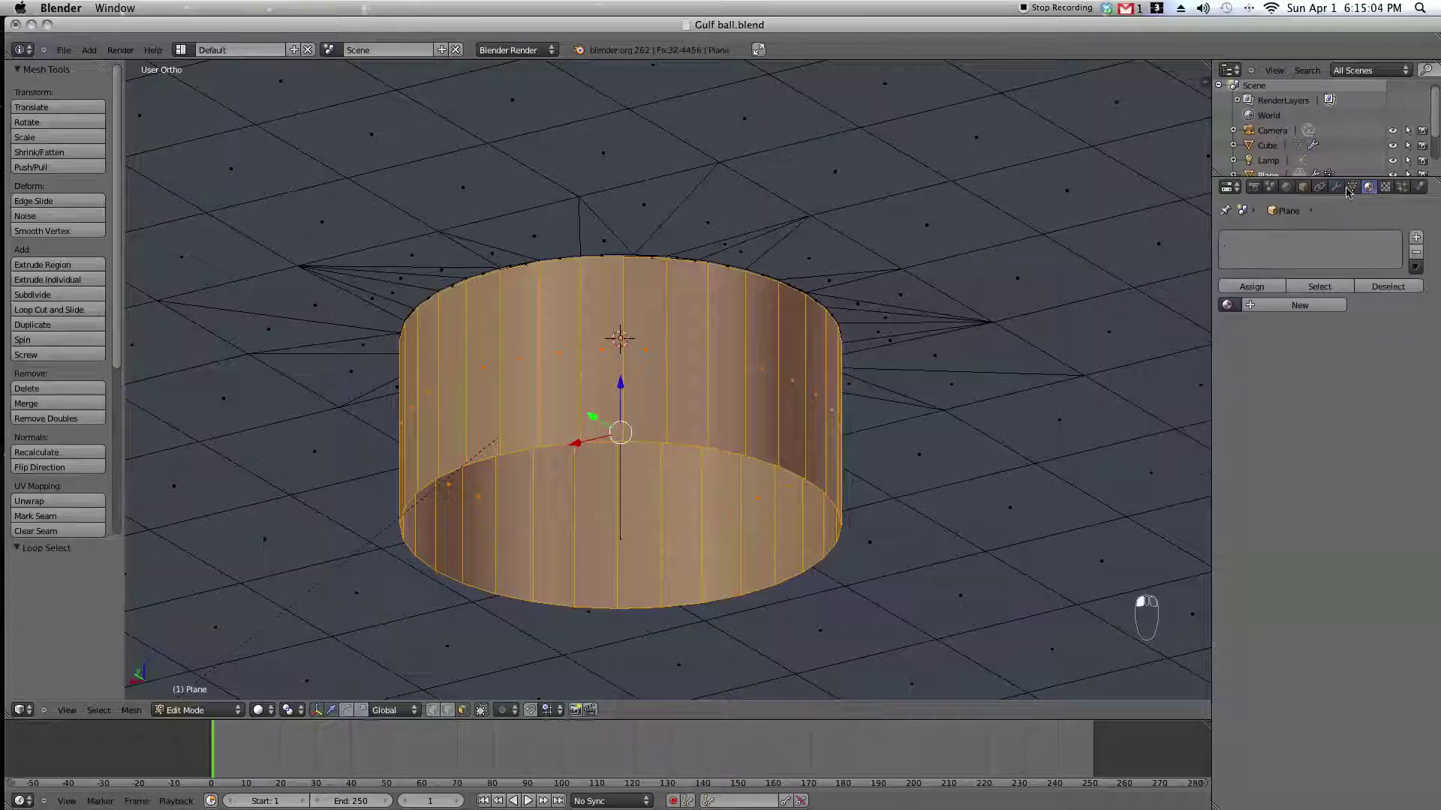
left_click_drag(1346, 189, 1326, 380)
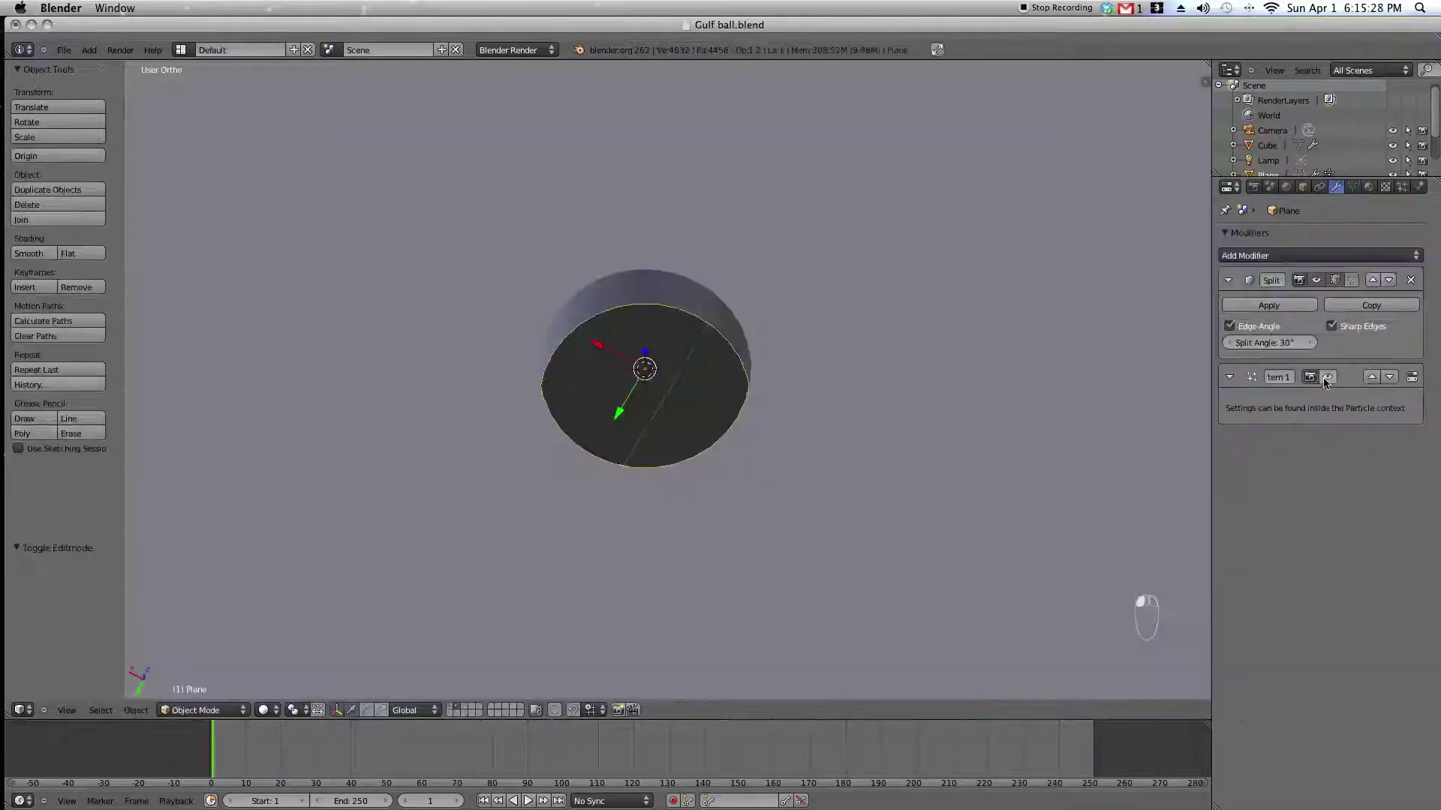
left_click_drag(1326, 381, 1325, 380)
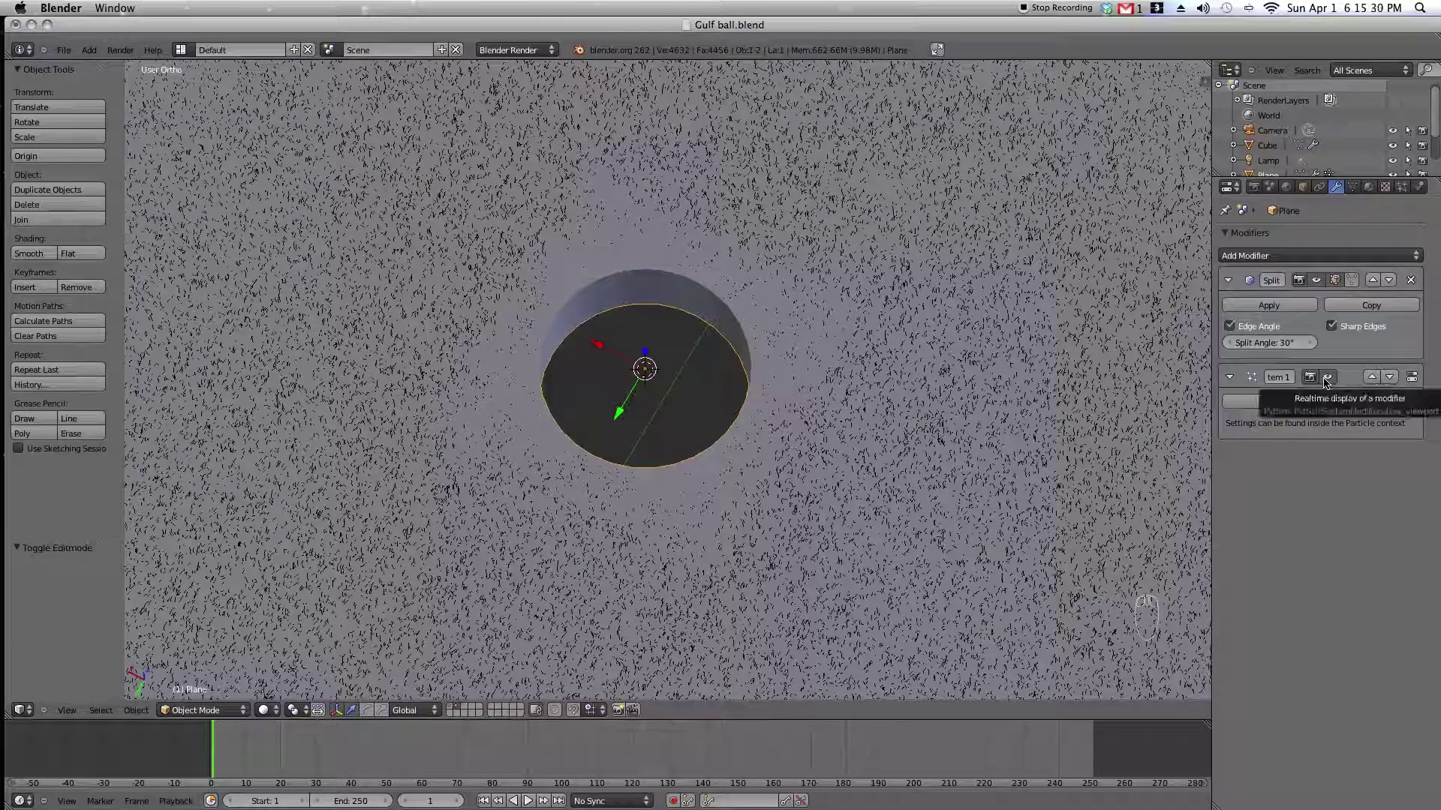
left_click(1330, 376)
Enter Weight Paint mode and view the plane from directly above.
key("ctrl+Tab")
key("KP_7")
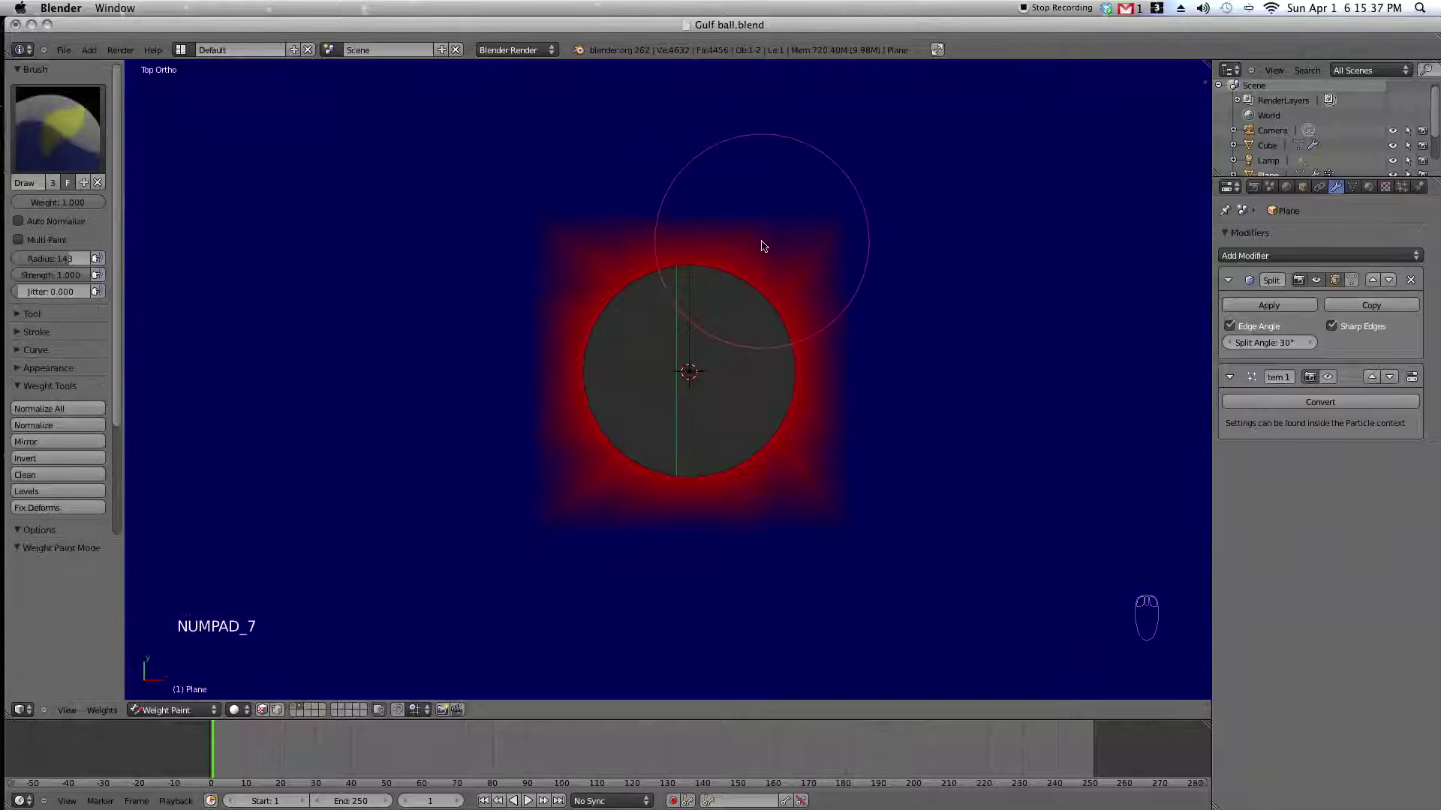
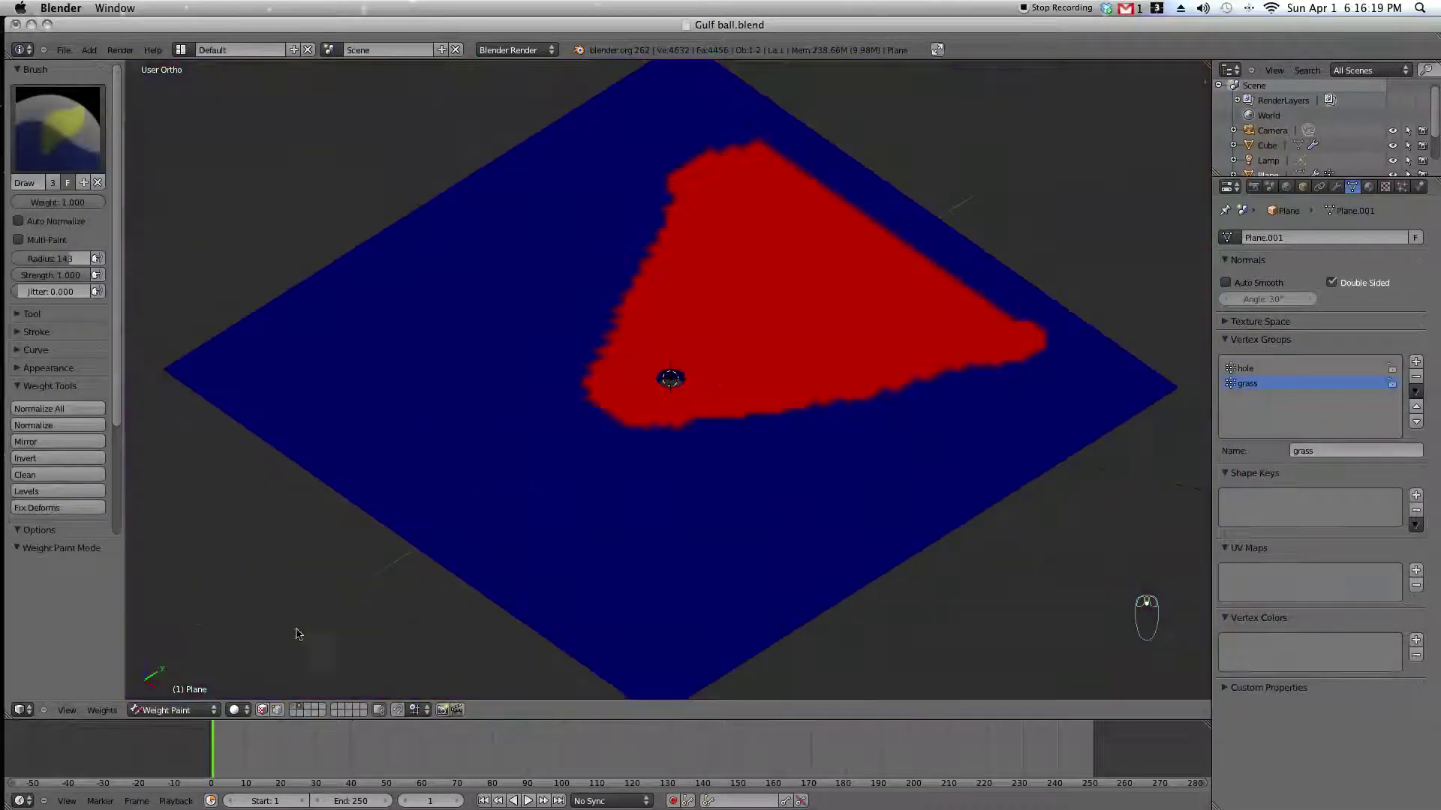
Return to Object Mode and preview the grass growing around the hole through the camera.
middle_click(172, 718)
left_click(178, 712)
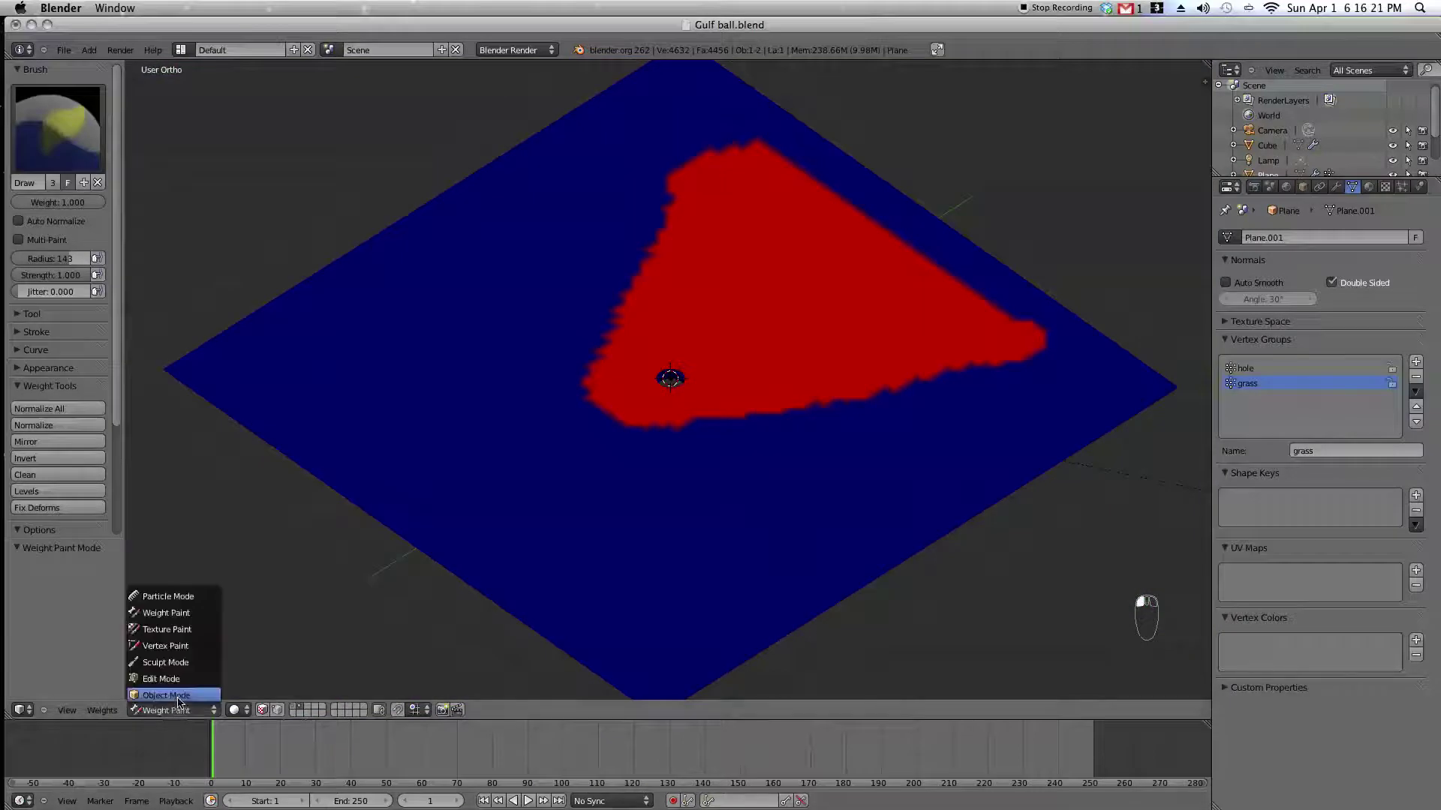
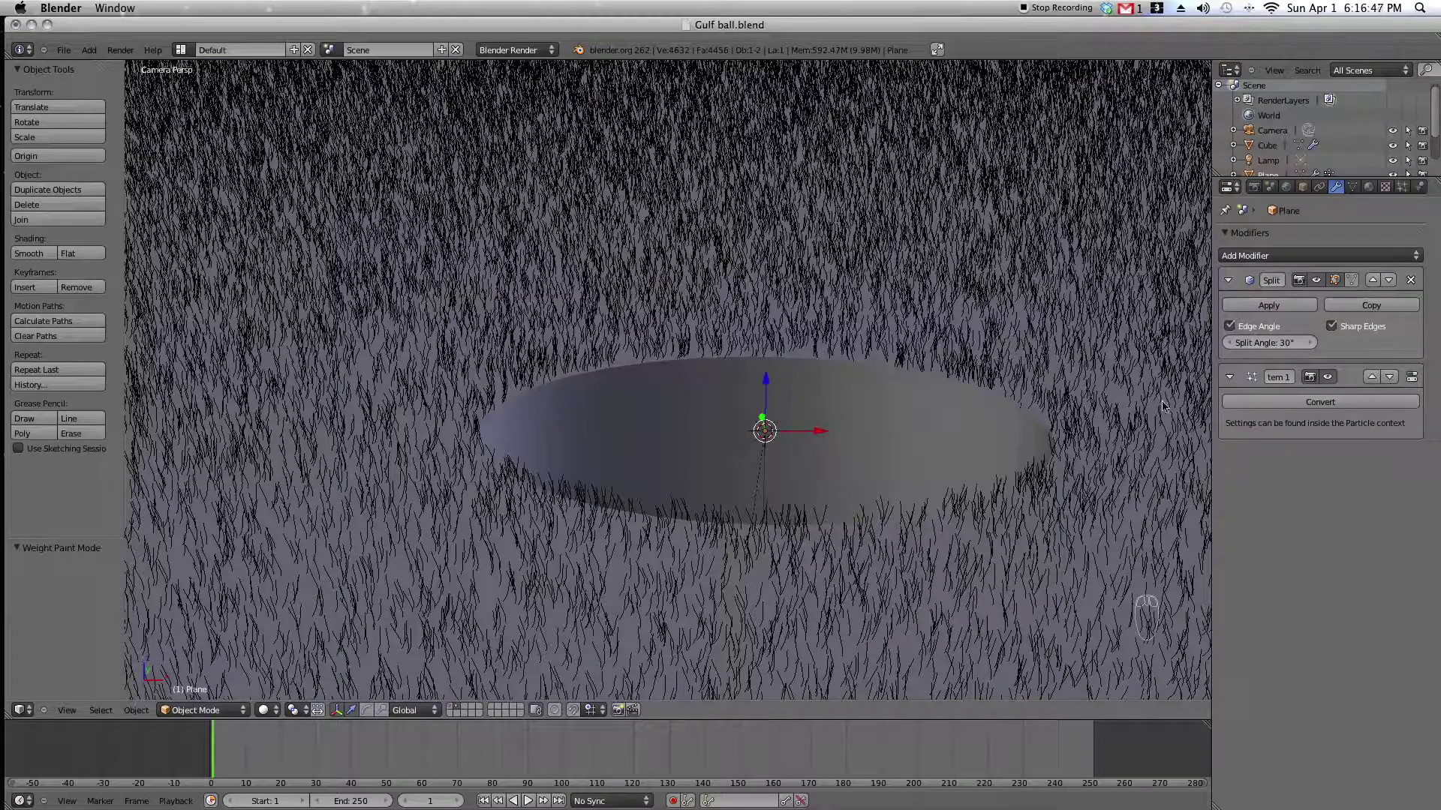
middle_click(1000, 431)
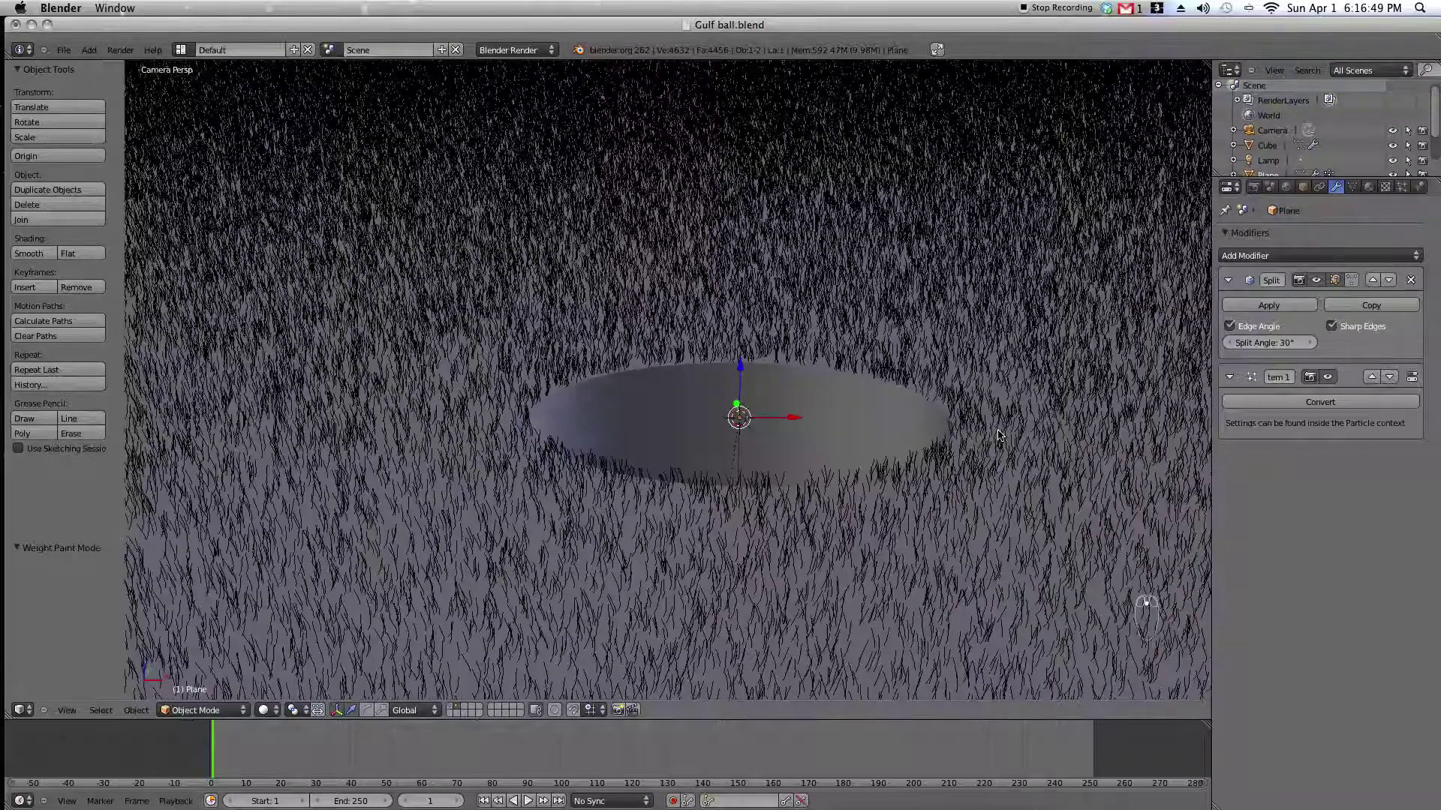